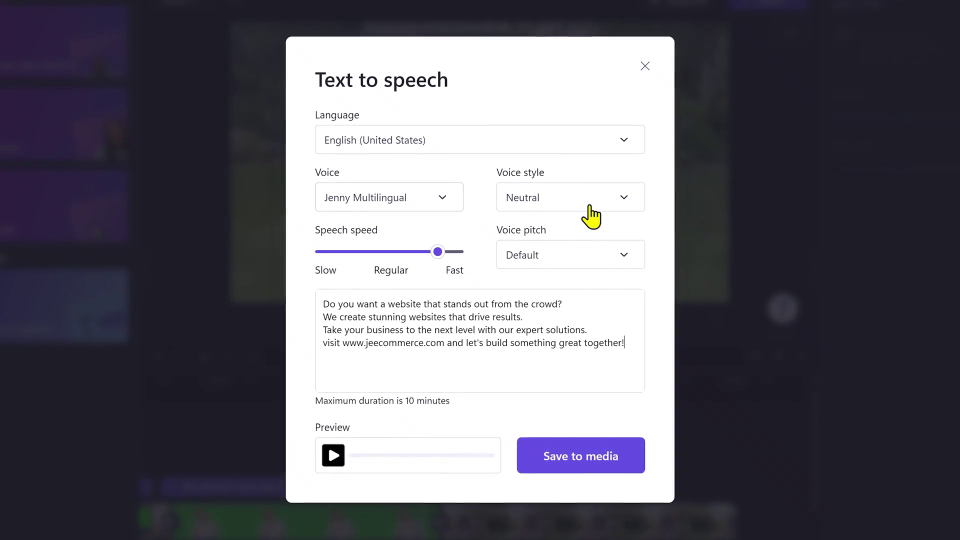
Start a new blank video project, Video 3, from the Clipchamp home screen.
left_click(558, 249)
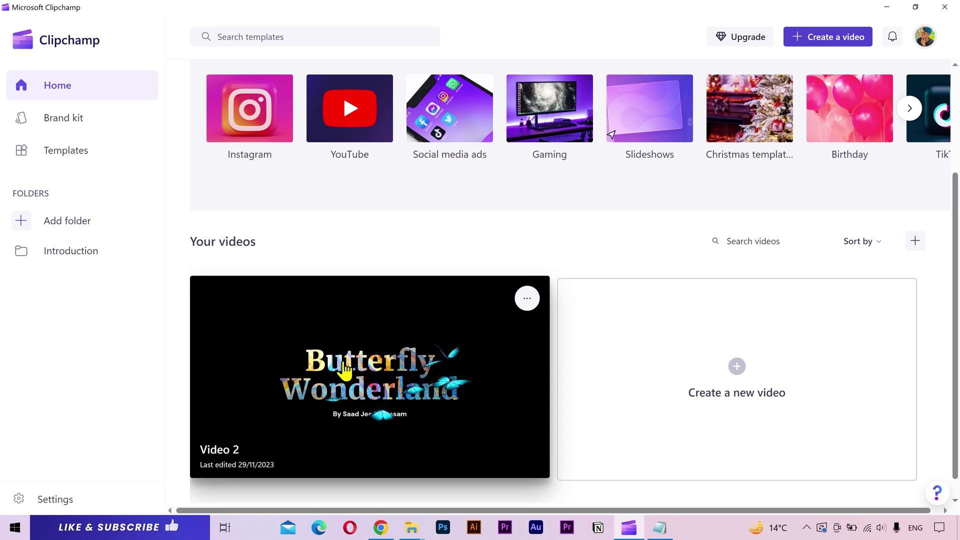
left_click(110, 228)
type("ASTERCLASs")
left_click(390, 336)
left_click(107, 90)
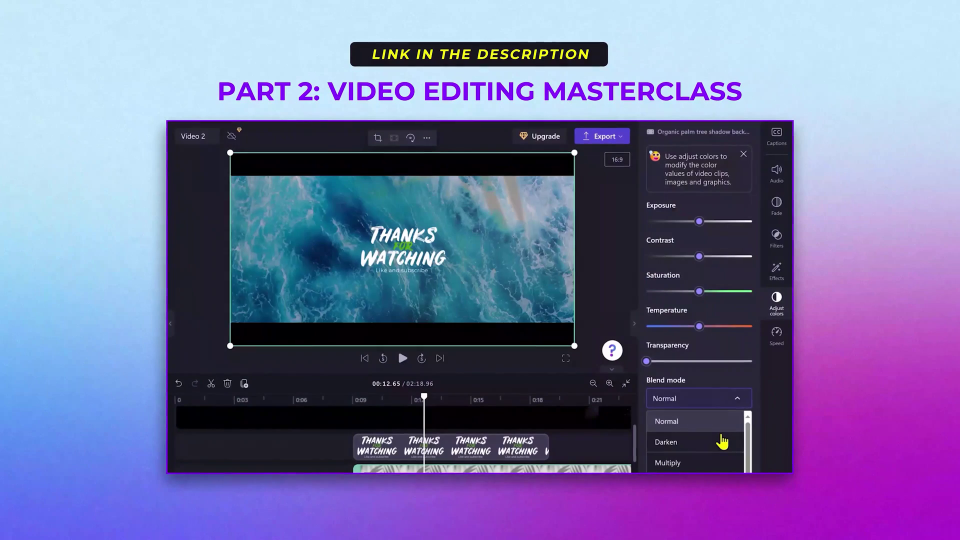
left_click(95, 91)
scroll("down", 3)
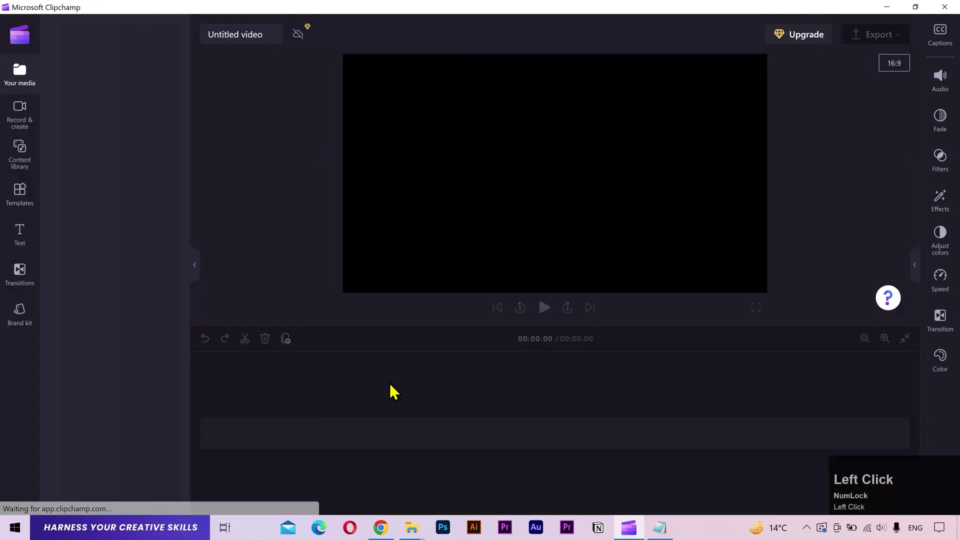
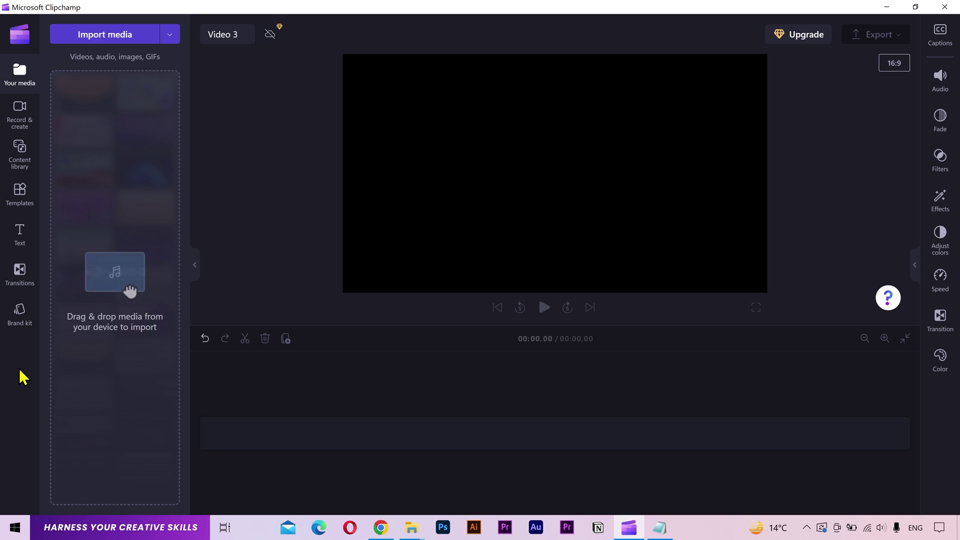
Bring up the stock content library and browse its Visuals categories list.
left_click(28, 163)
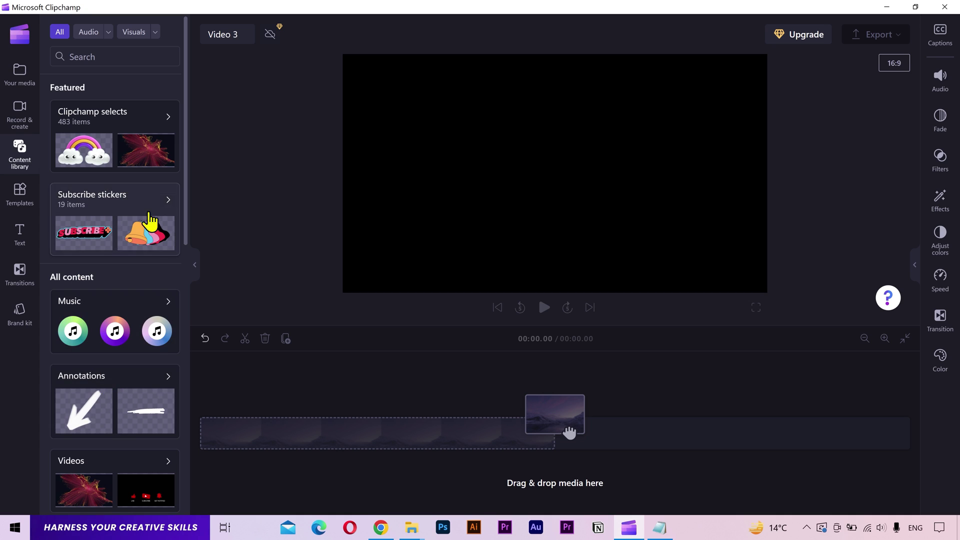
scroll("down", 3)
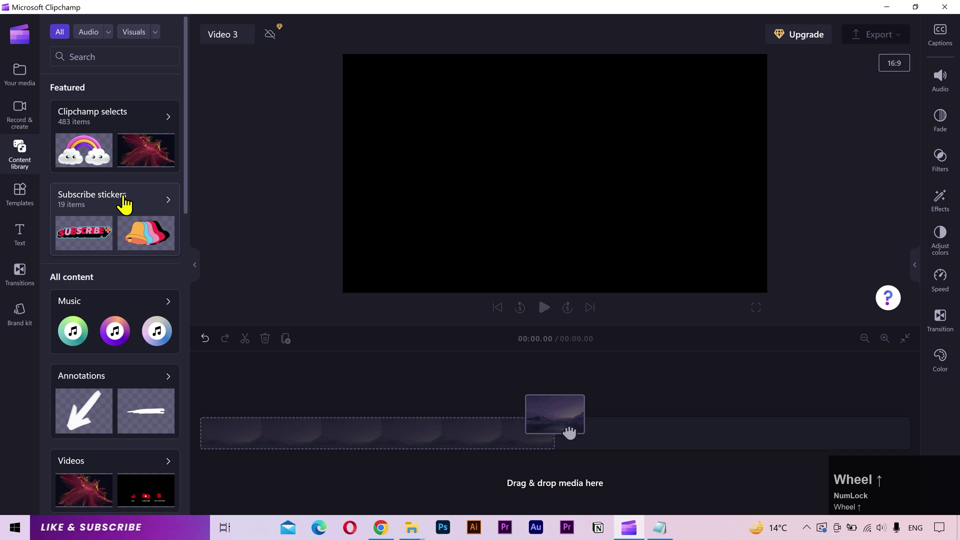
left_click(112, 43)
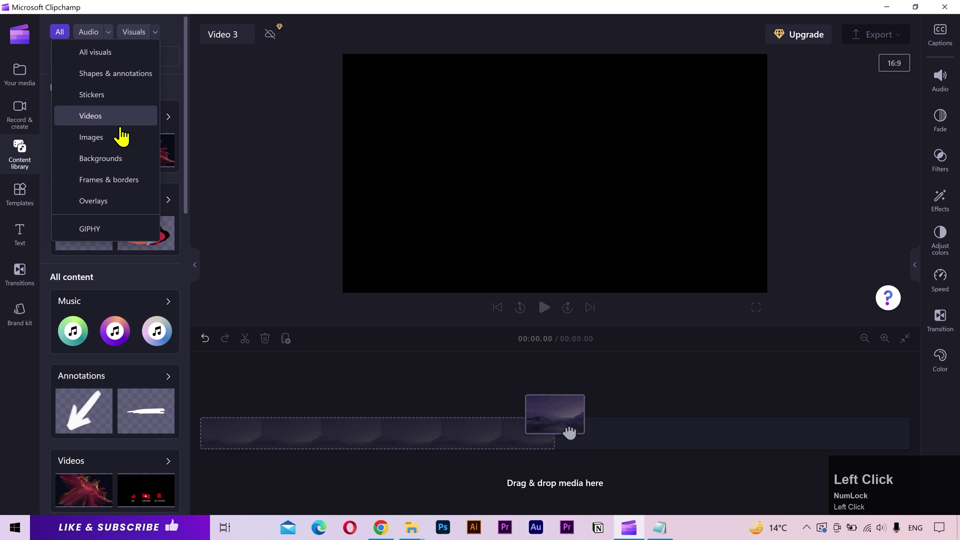
Leave the Visuals list and browse the template gallery toward Social media ads.
left_click(267, 189)
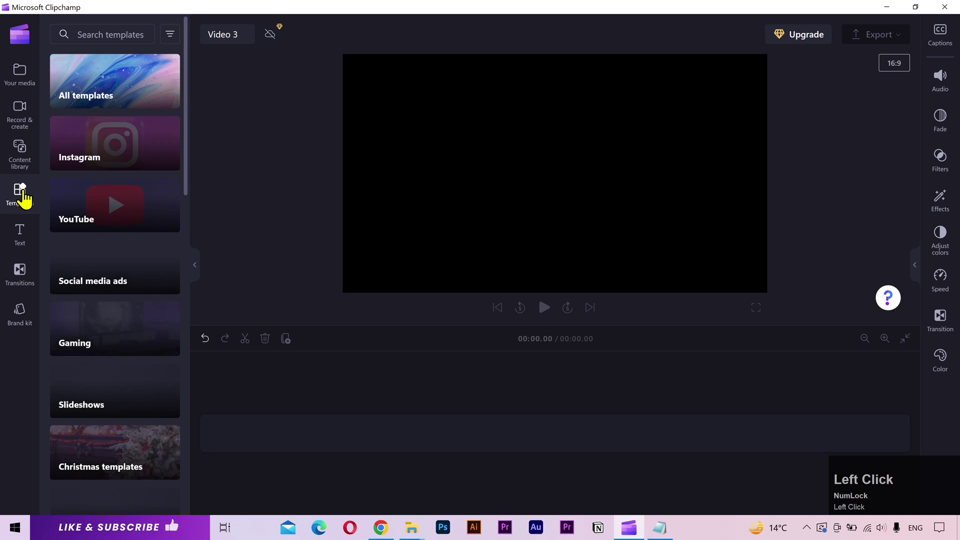
left_click(127, 192)
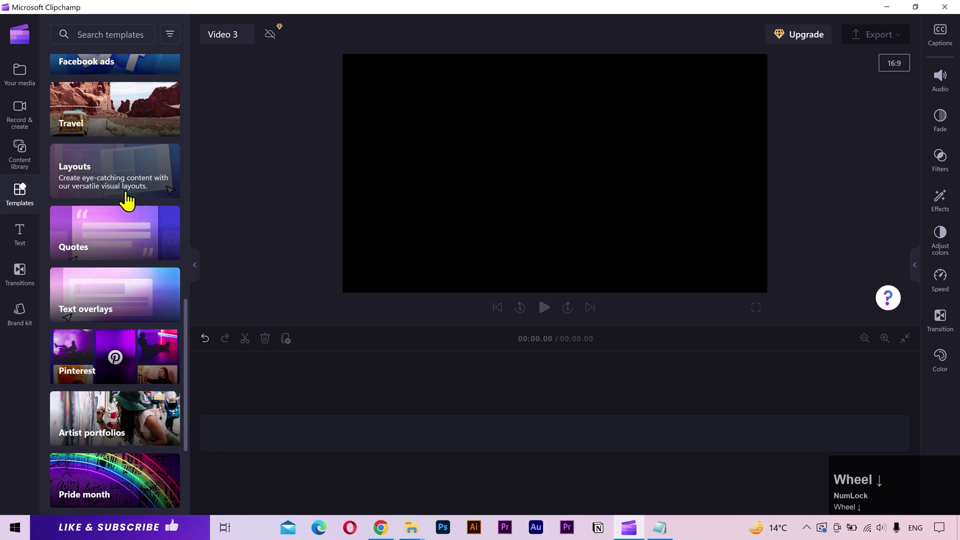
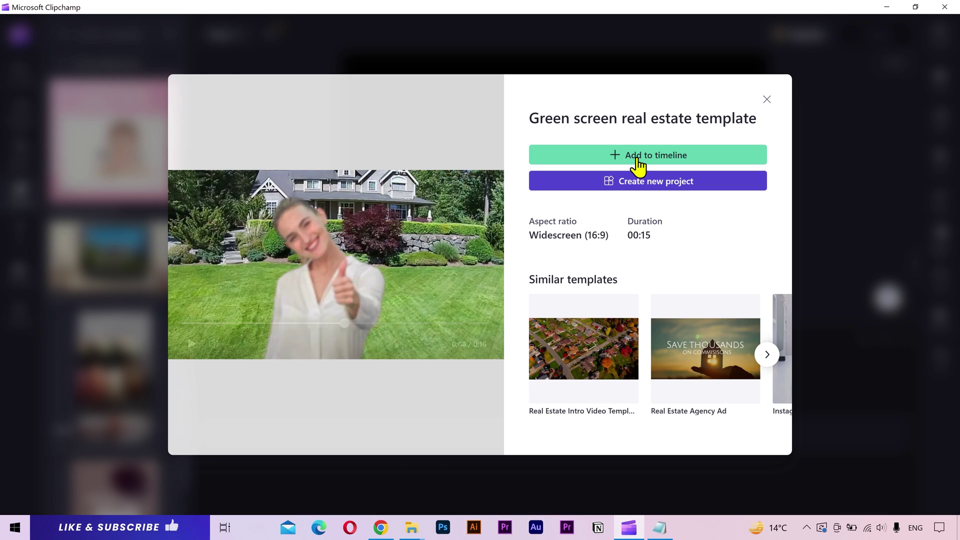
Show the template's imported laptop and house clips in Your media, then play and pause the preview.
left_click(688, 167)
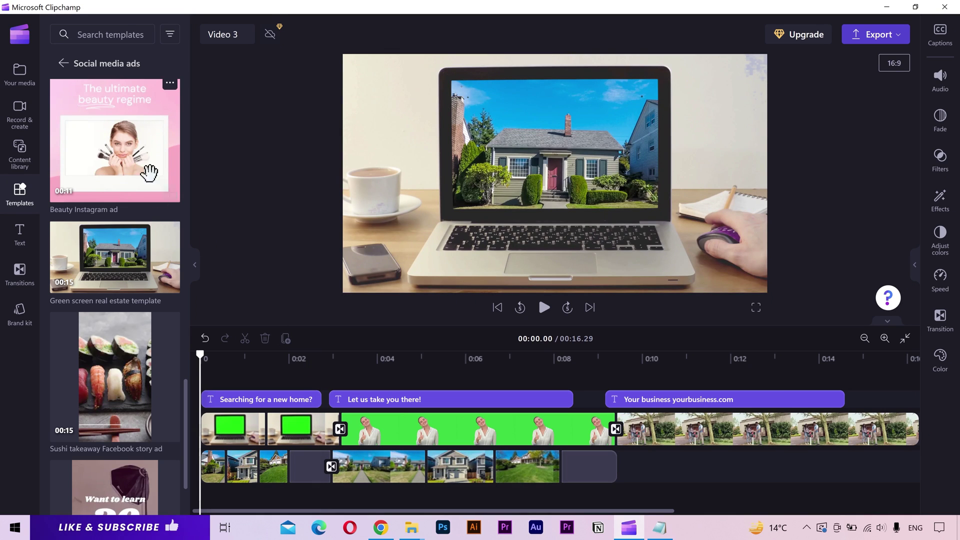
left_click(23, 91)
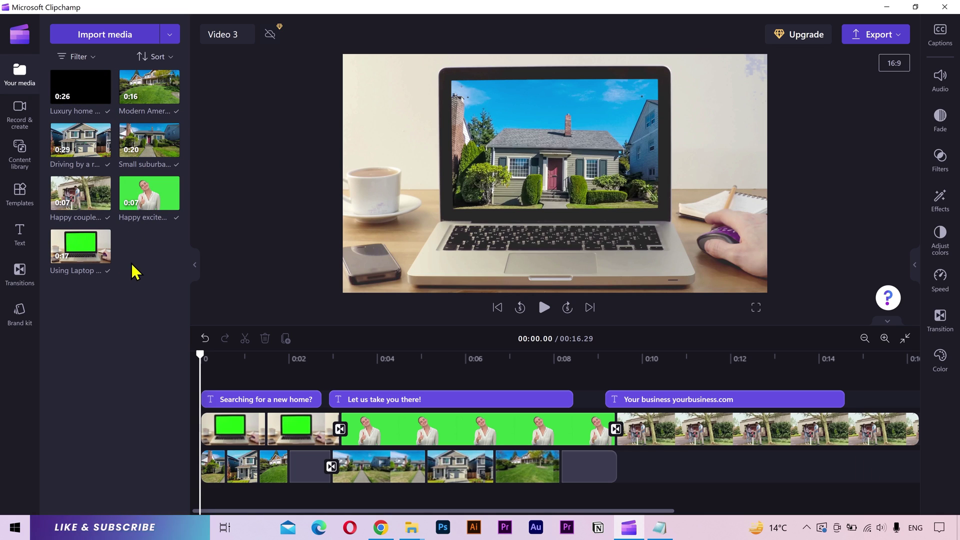
middle_click(202, 353)
left_click(202, 354)
key("space")
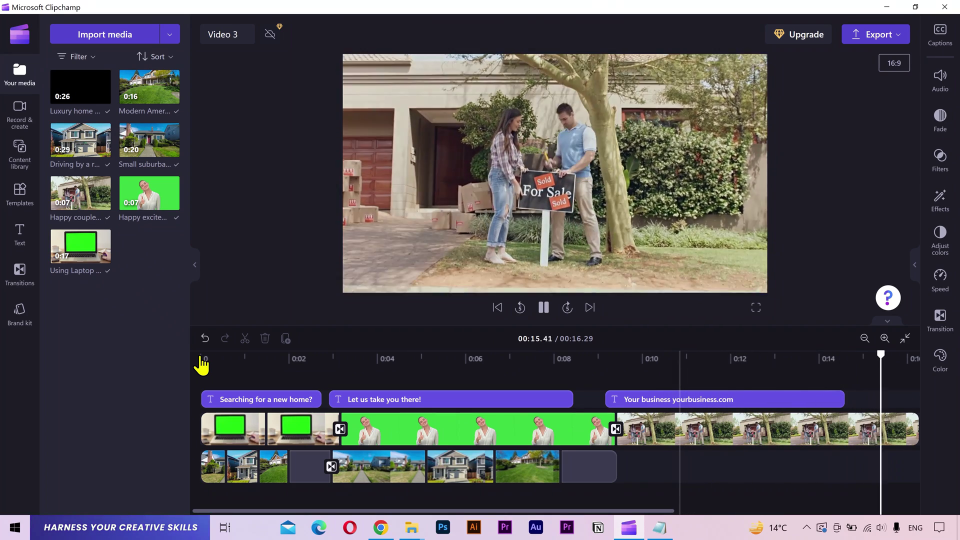
key("space")
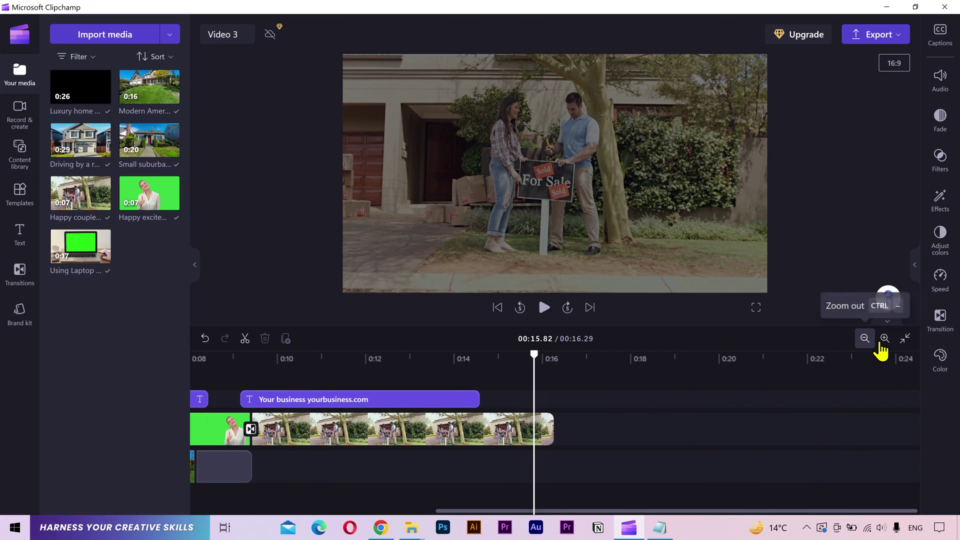
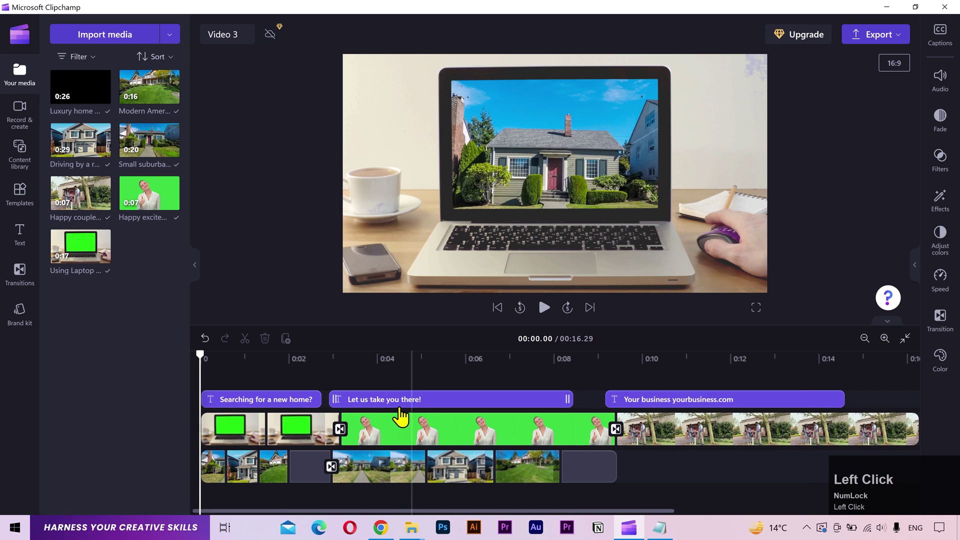
Rewrite the first title, Searching for a new home?, as DO YOU WANT A WEBSITE?
left_click(253, 403)
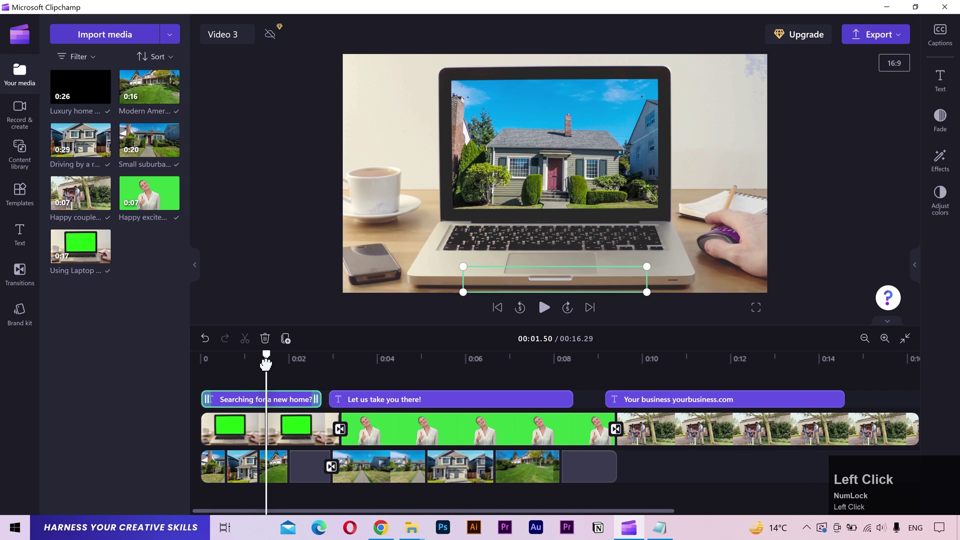
left_click(950, 78)
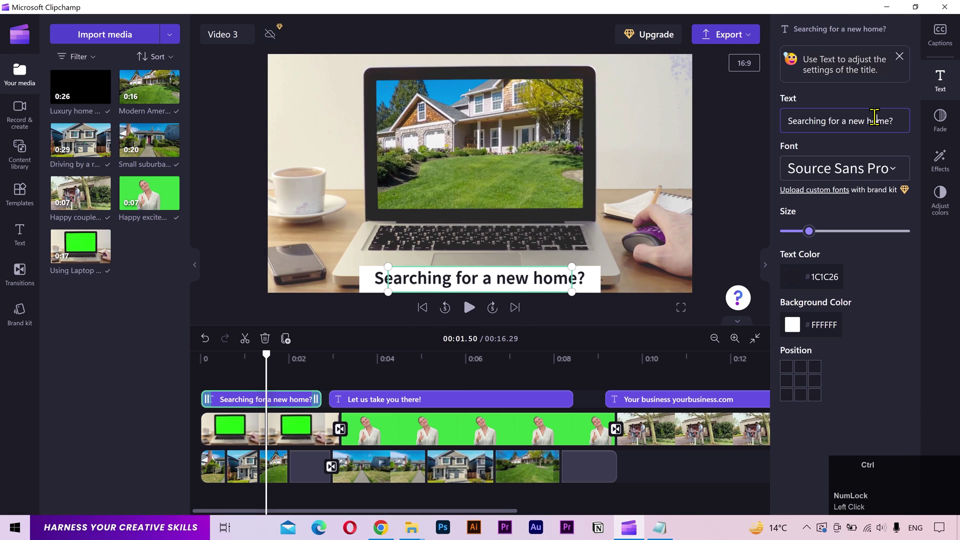
key("ctrl+a")
type("do")
key("space")
type("you")
key("space")
type("want")
key("space")
type("a")
key("space")
type("website")
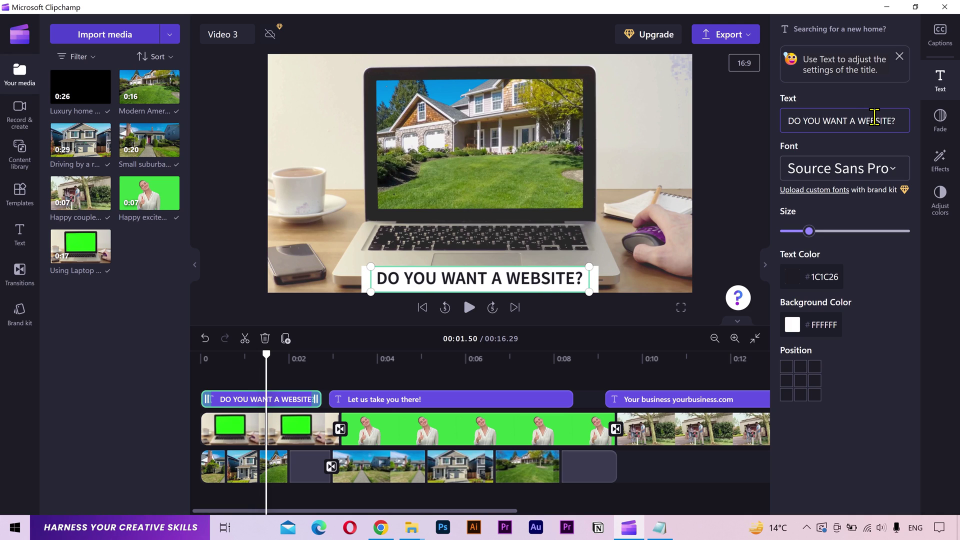
key("c")
Set the title text to purple #5623D2, slightly larger, in the Poppins font.
left_click(818, 289)
key("ctrl+v")
left_click(877, 261)
left_click_drag(815, 240, 875, 175)
type("poppins")
left_click(849, 406)
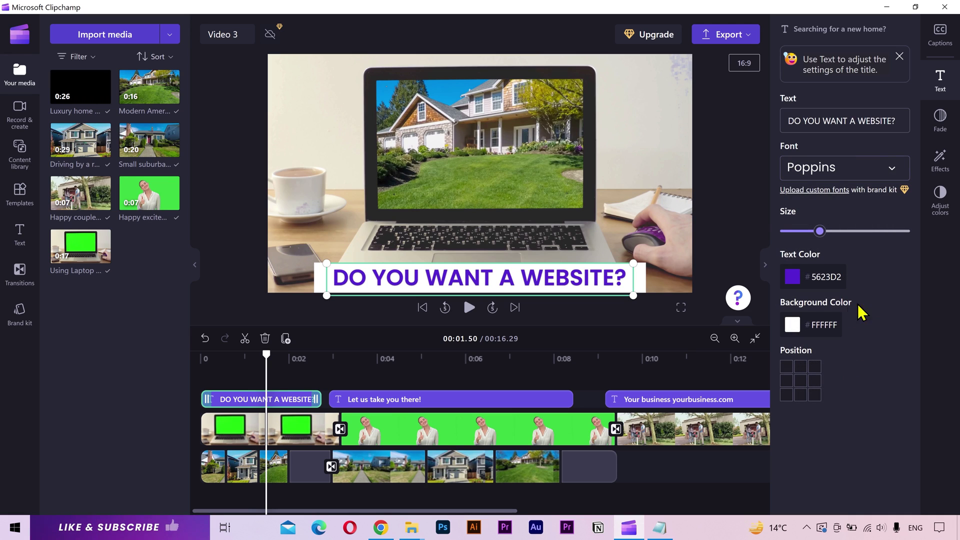
Give the second title, WE CAN DO THAT FOR YOU!, a purple #5623D2 background.
left_click(456, 369)
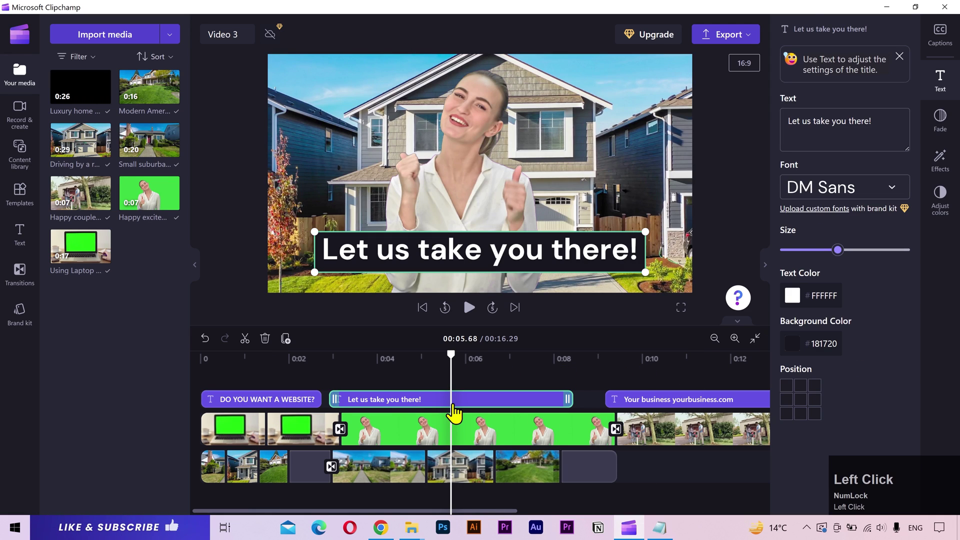
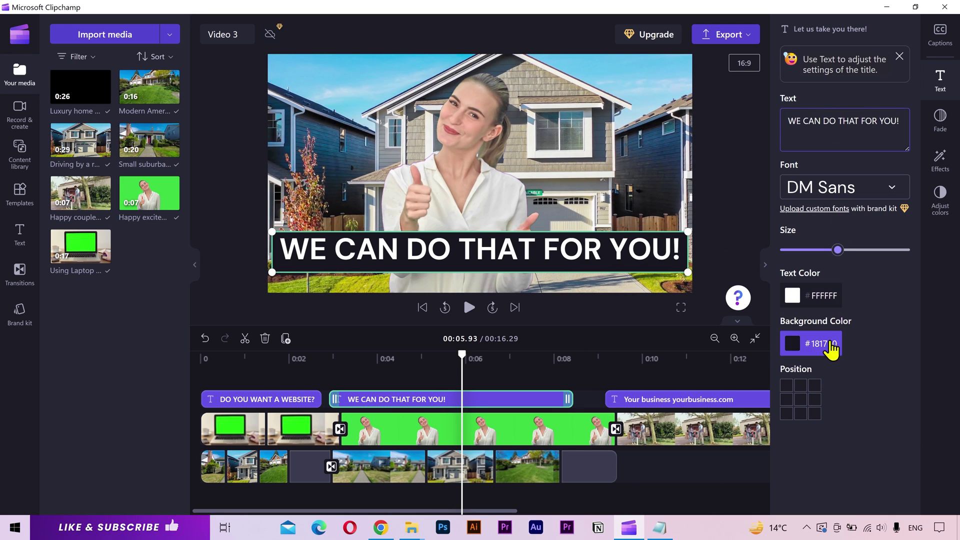
left_click(835, 355)
key("ctrl+v")
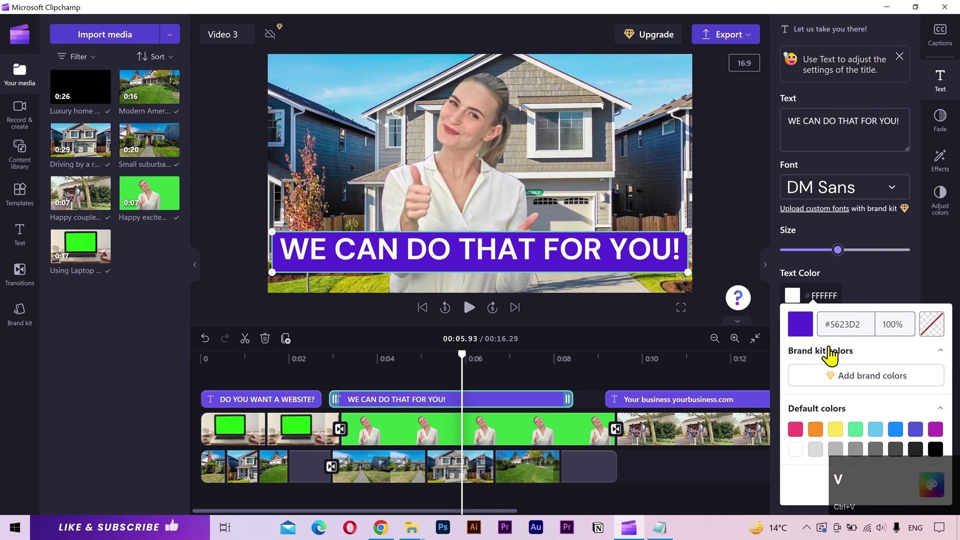
key("ctrl+v")
Shrink the second title slightly and set it in the Poppins font.
left_click(878, 273)
scroll("down", 3)
scroll("down", 3)
left_click_drag(839, 263, 866, 275)
left_click(884, 196)
type("poppins")
left_click(862, 426)
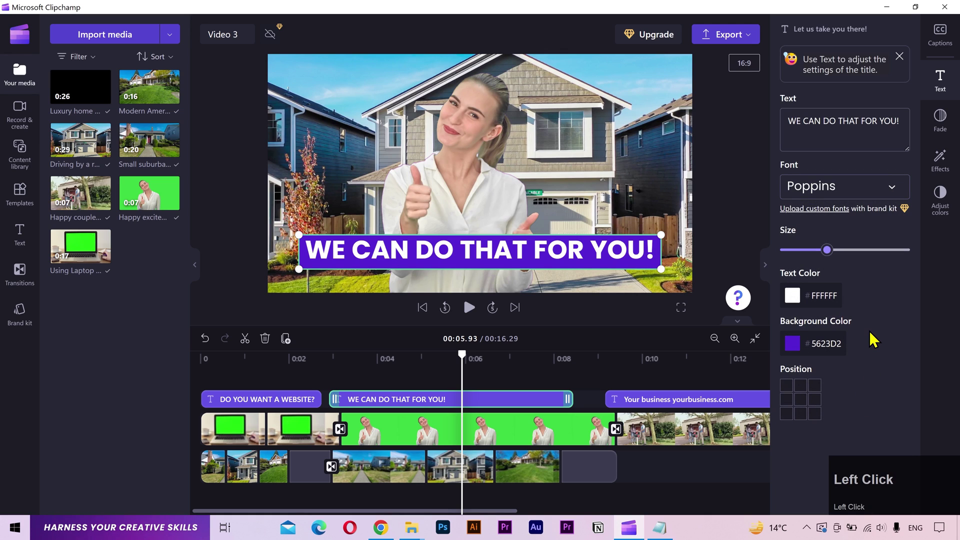
Remove the end card's ADD LOGO placeholder and extend the jeecommerce icon clip to cover the end card.
left_click(710, 365)
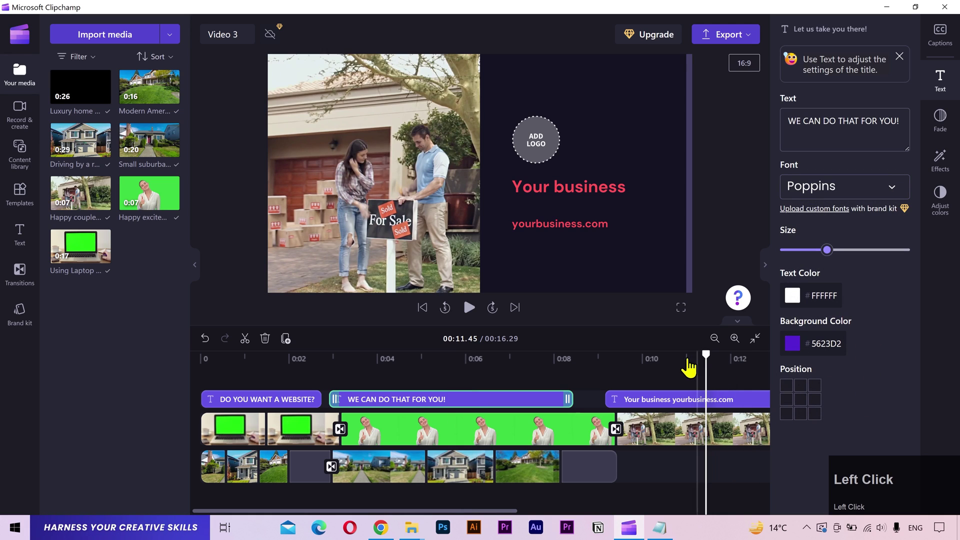
left_click(884, 395)
scroll("down", 3)
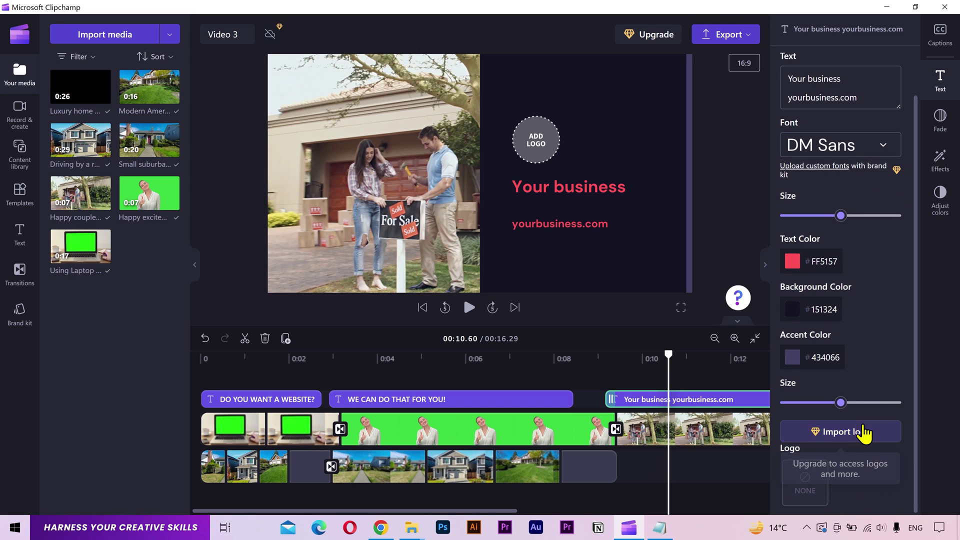
left_click(948, 418)
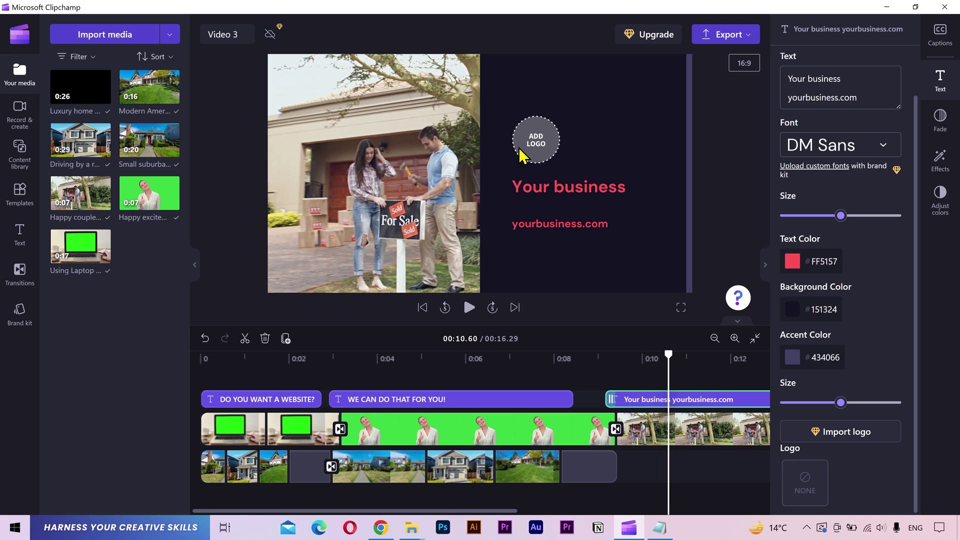
left_click(812, 491)
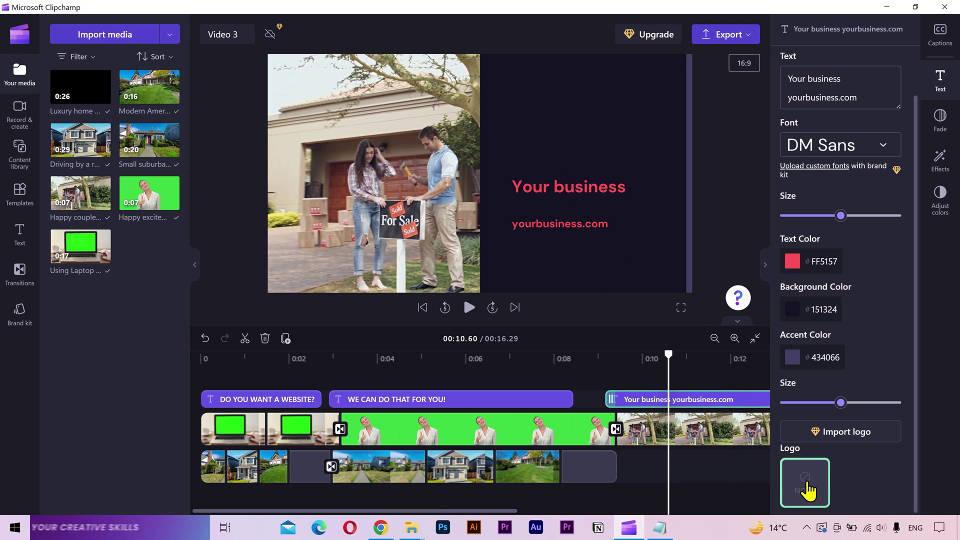
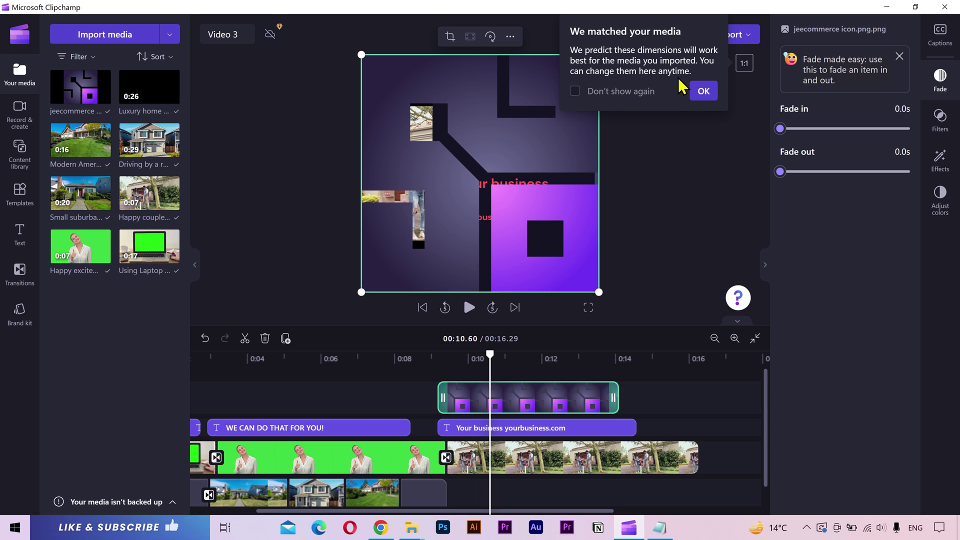
left_click_drag(706, 103, 755, 90)
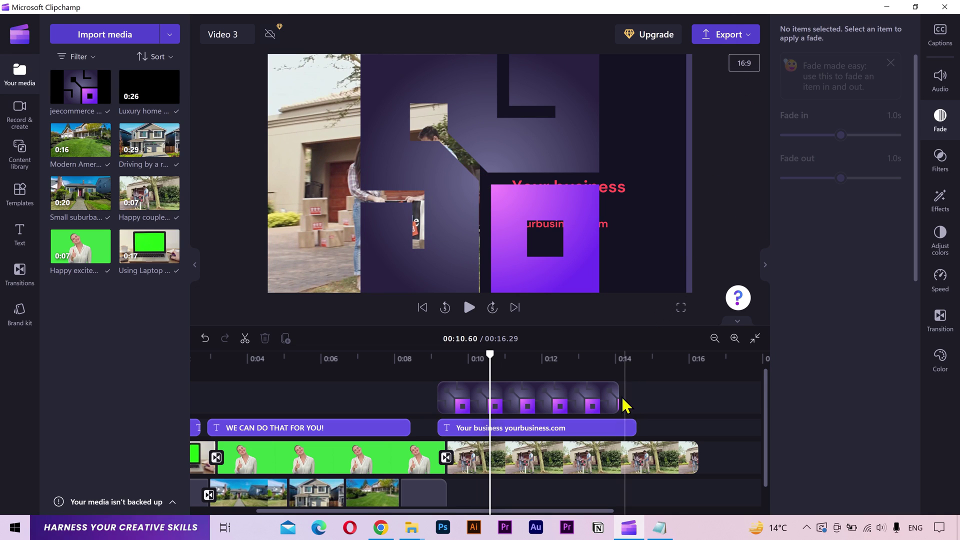
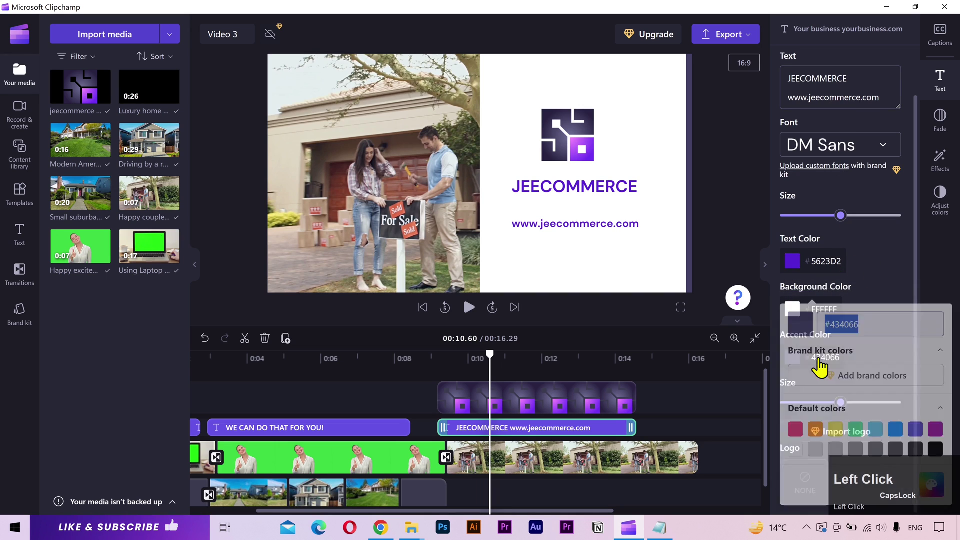
Apply the purple #5623D2 accent colour to the JEECOMMERCE end card.
key("ctrl+v")
left_click(890, 278)
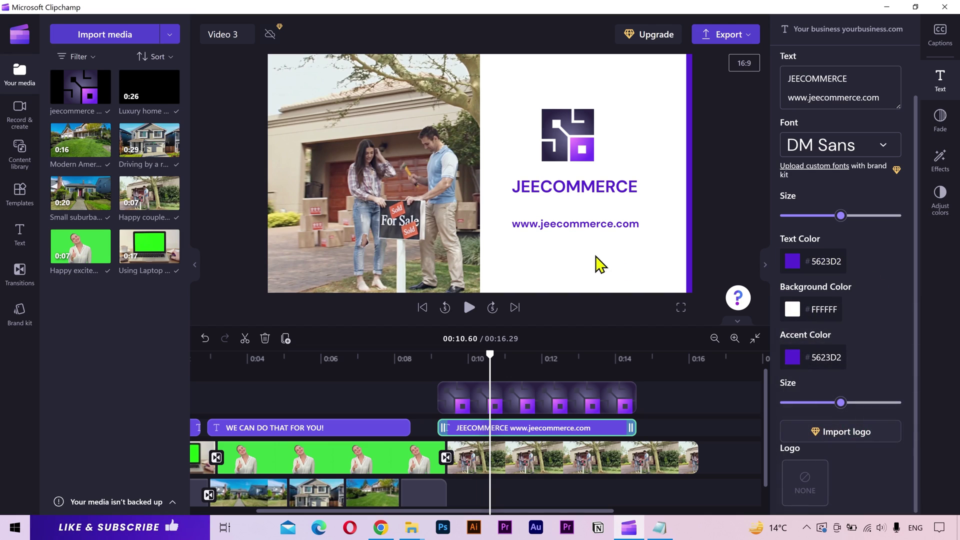
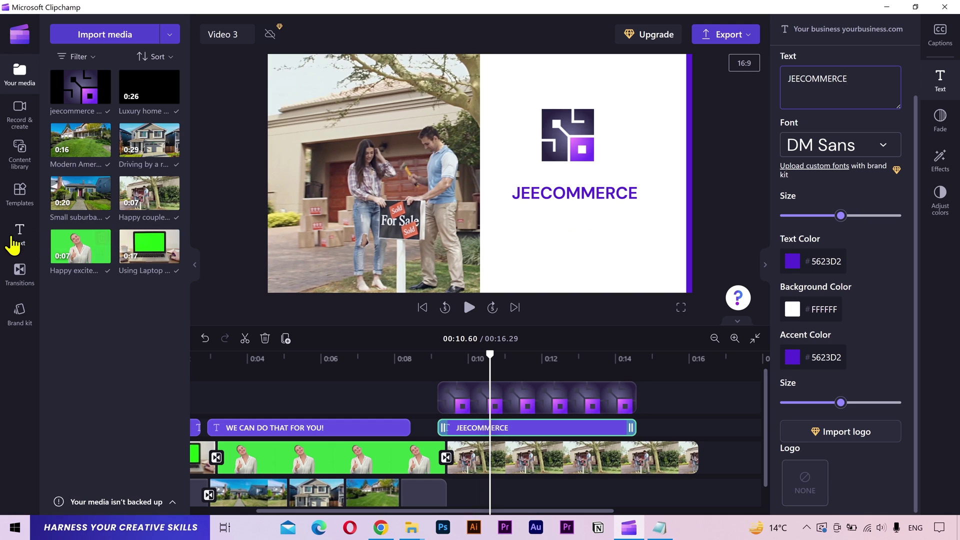
Add a Plain text clip aligned with the end card and colour it purple #5623D2.
double_click(16, 246)
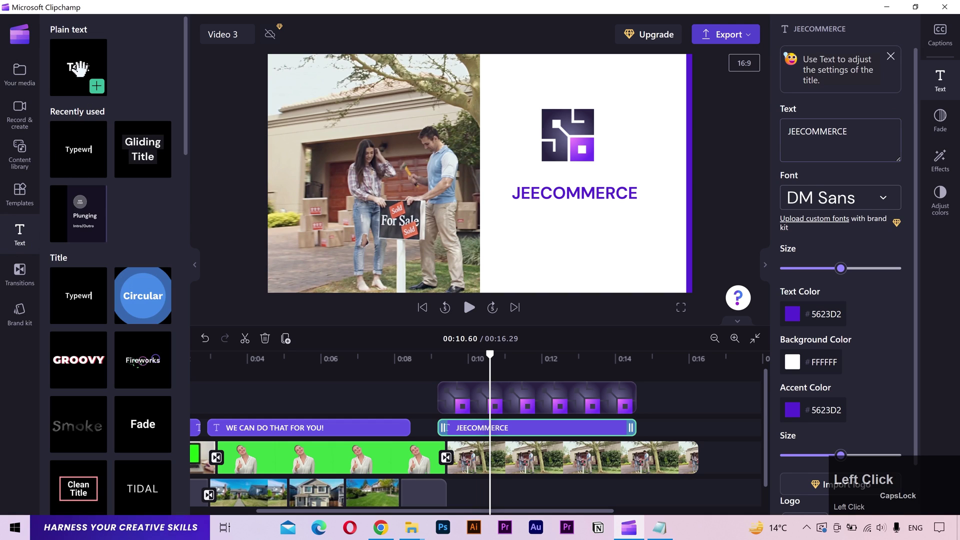
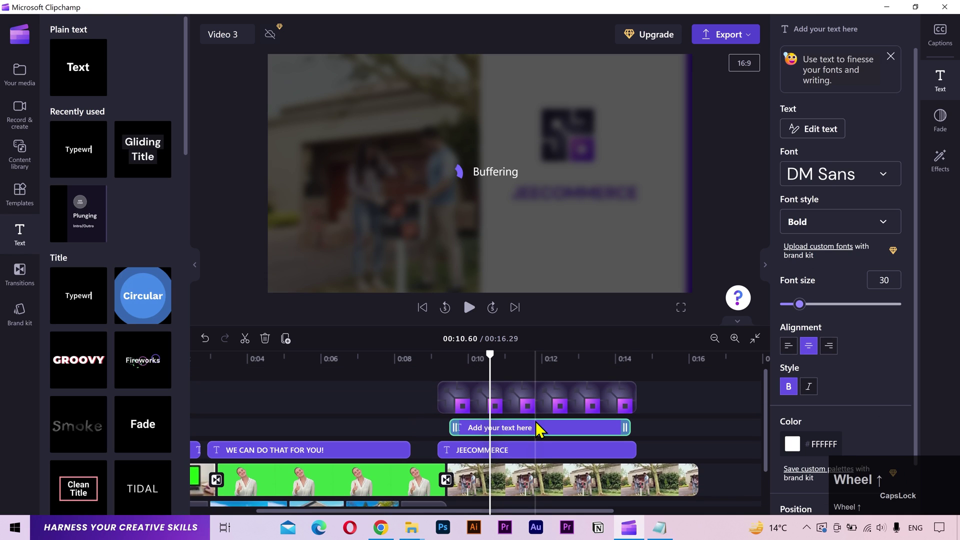
scroll("up", 3)
left_click_drag(518, 426, 537, 373)
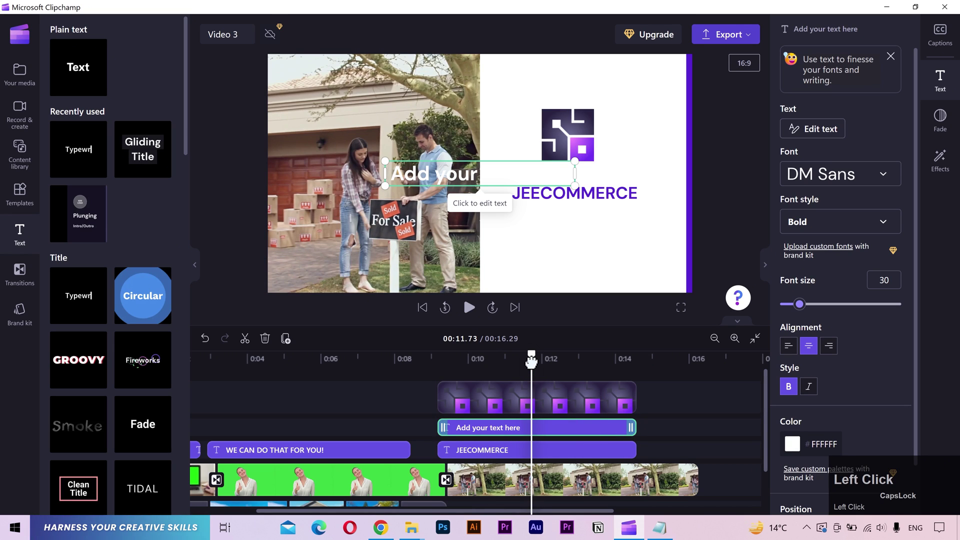
left_click(875, 398)
scroll("down", 3)
left_click(833, 402)
key("ctrl+v")
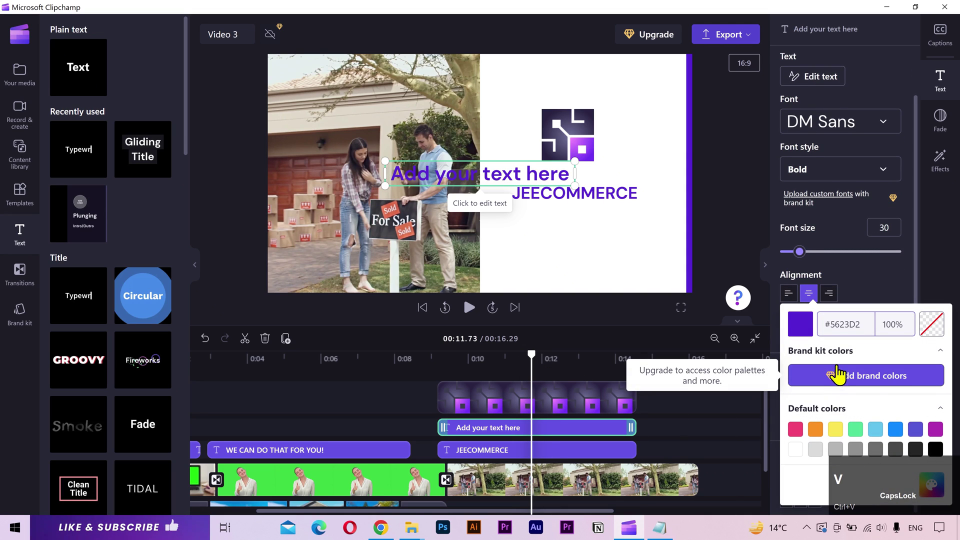
left_click(866, 284)
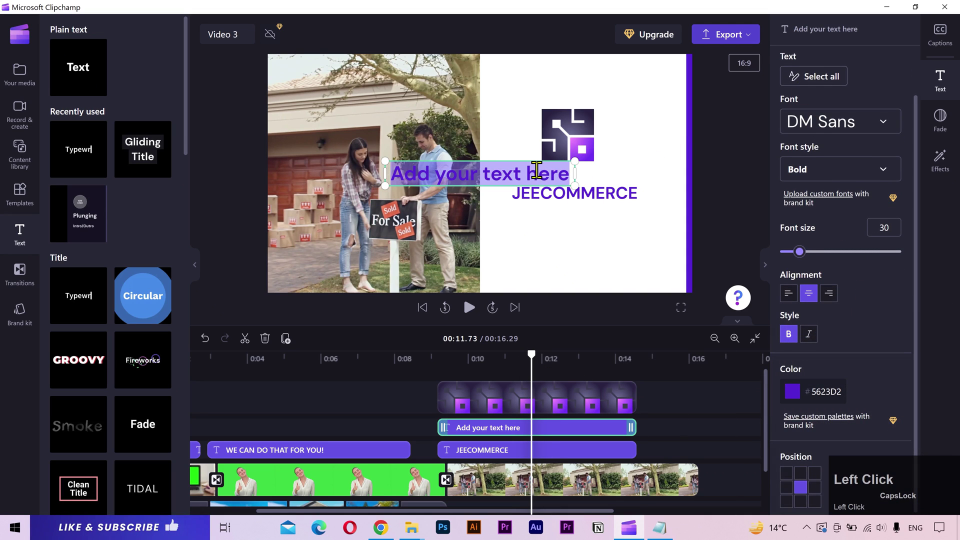
type("www")
key("ctrl+a")
type("www.jeecomm")
key("ctrl+a")
left_click(864, 133)
type("poppins")
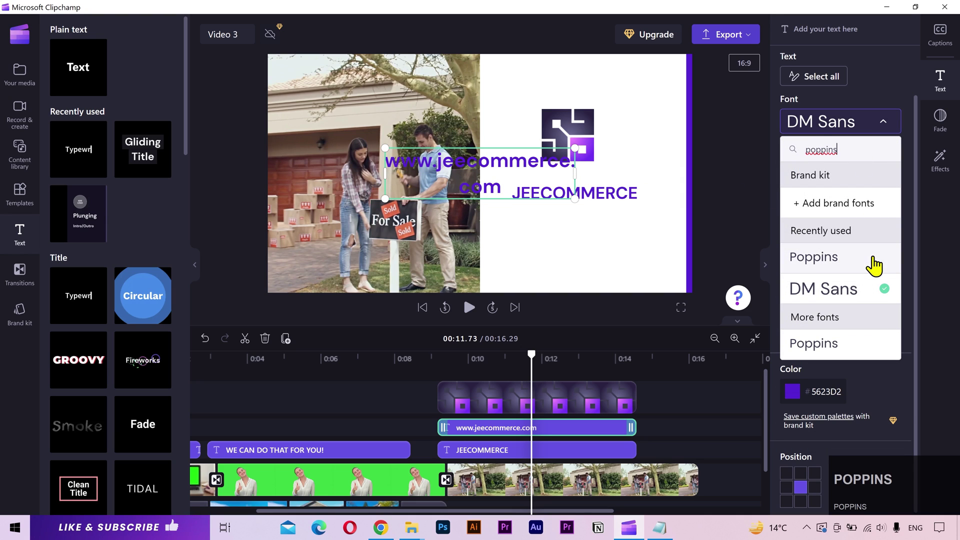
left_click(879, 266)
double_click(881, 185)
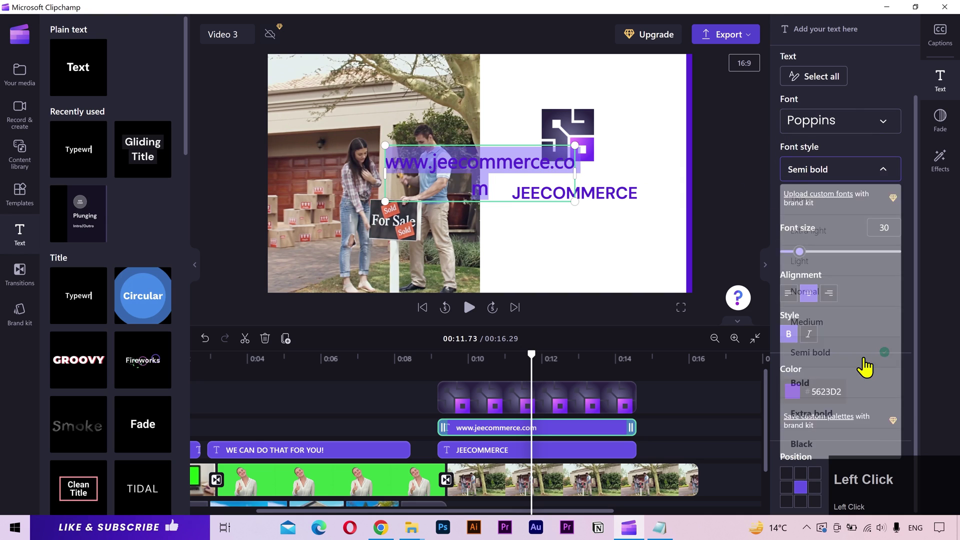
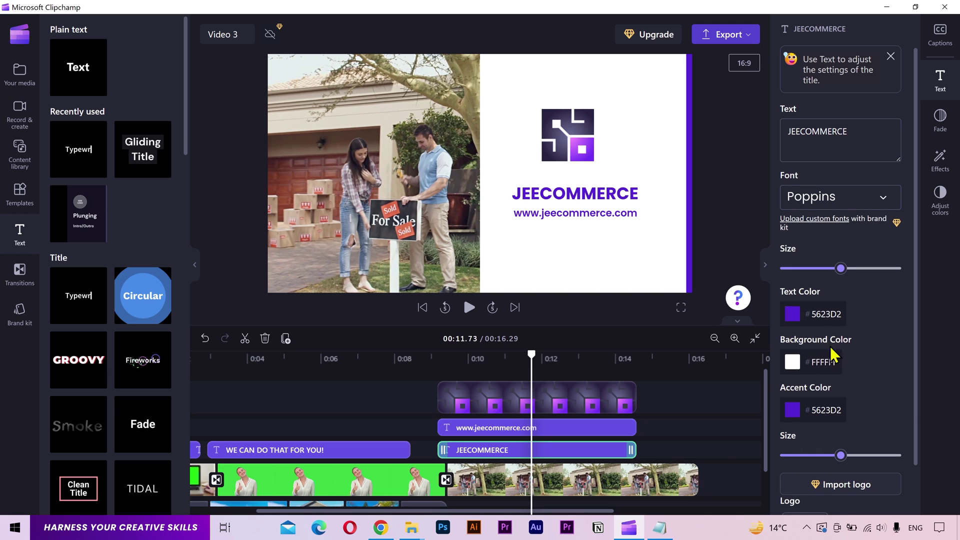
Centre the logo above JEECOMMERCE, select it with the web address, and review the end card playback.
left_click_drag(562, 405, 714, 170)
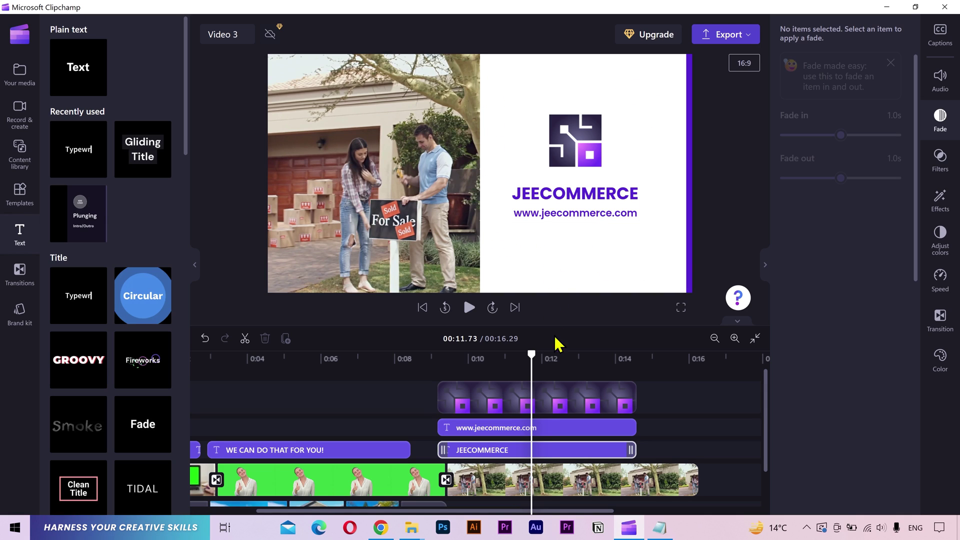
left_click(539, 409)
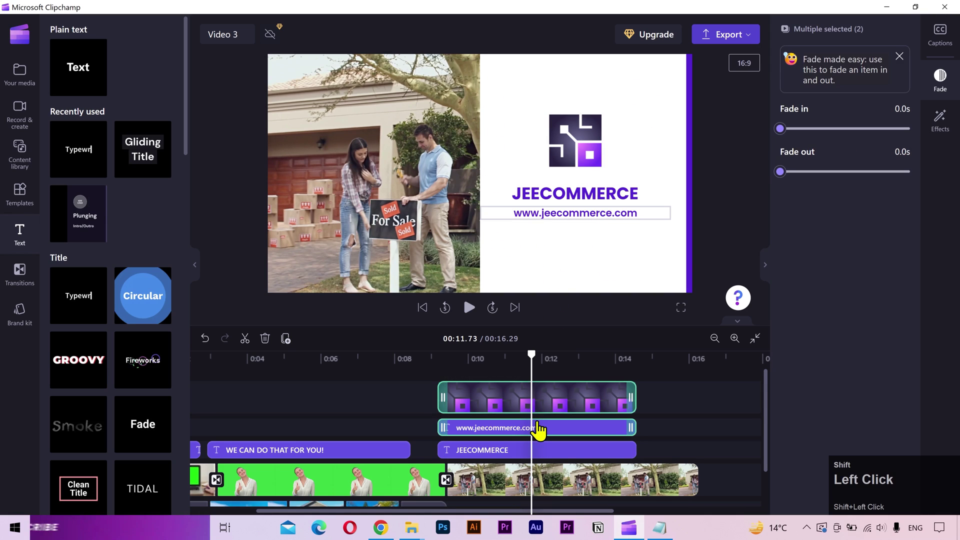
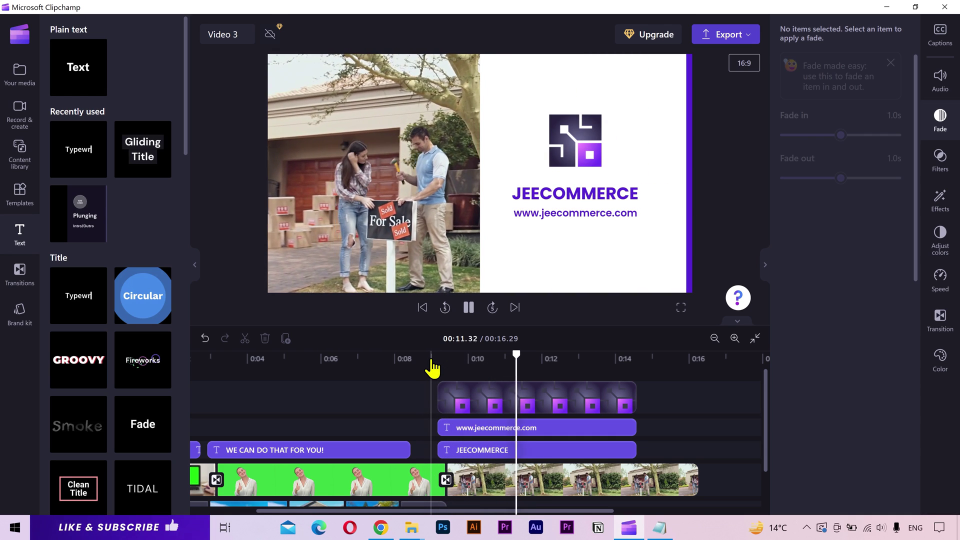
key("space")
left_click(436, 369)
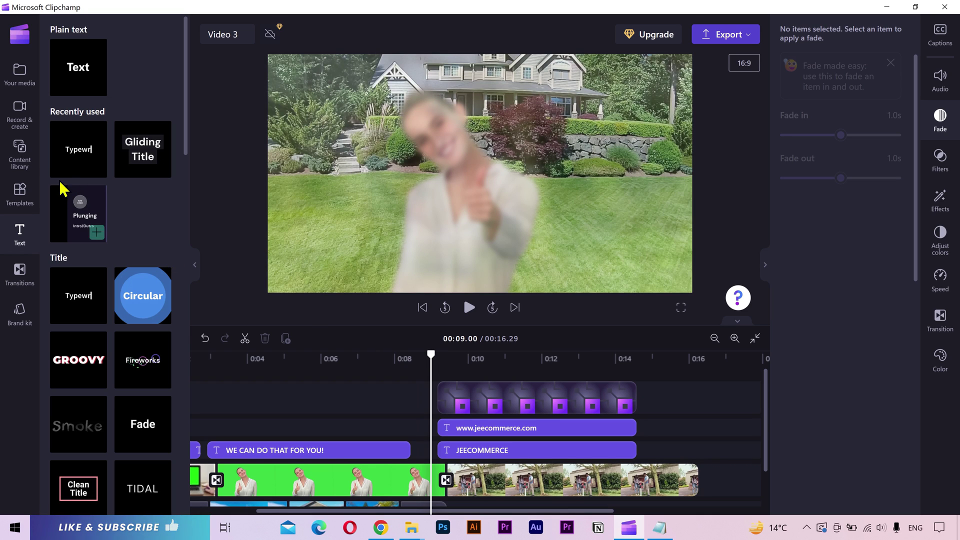
Paste the four-line JEECOMMERCE script into Text to speech and browse the narrator voices for Sara.
middle_click(24, 128)
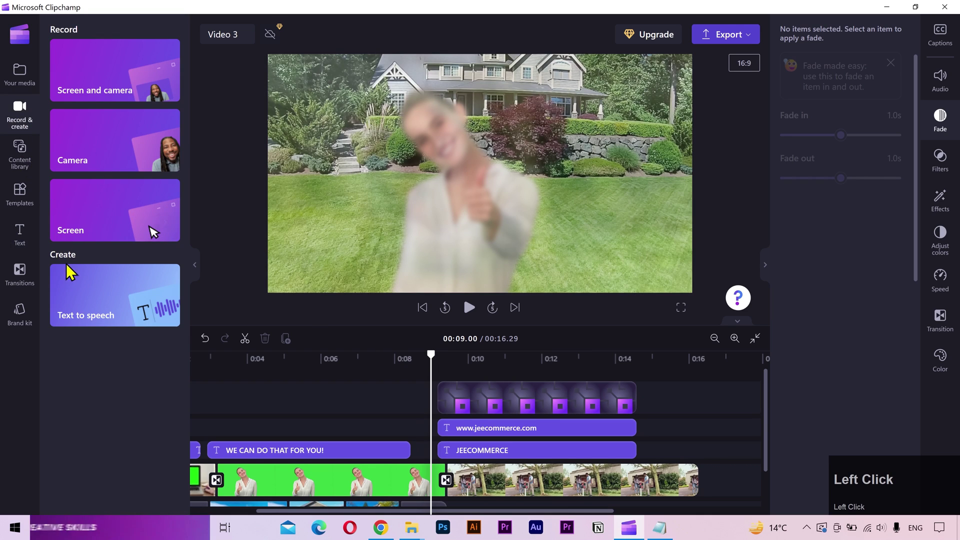
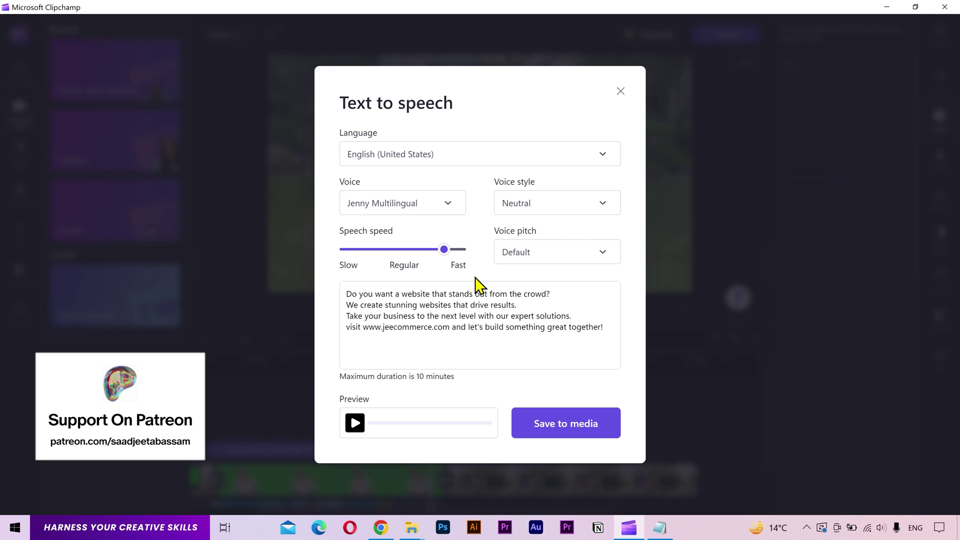
key("ctrl+v")
scroll("down", 3)
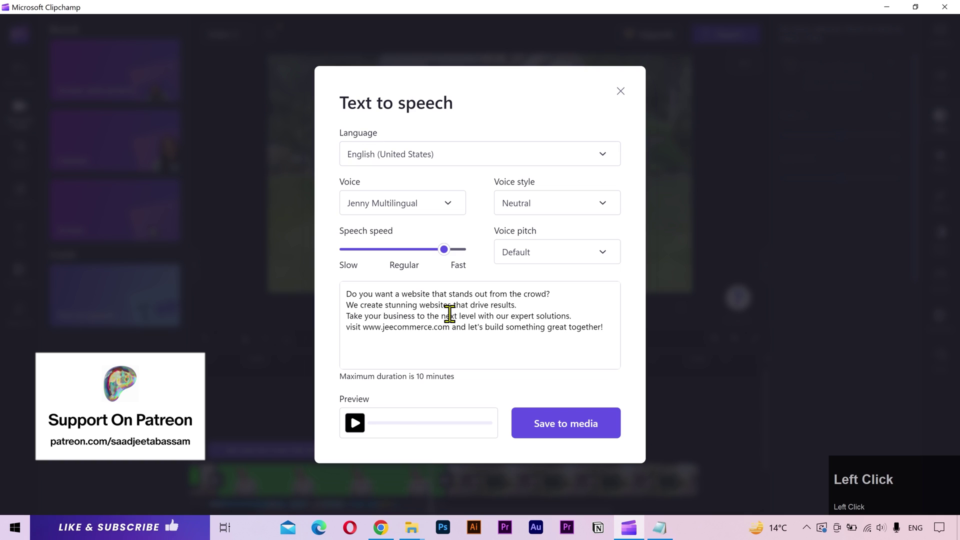
left_click(449, 211)
scroll("down", 3)
scroll("down", 3)
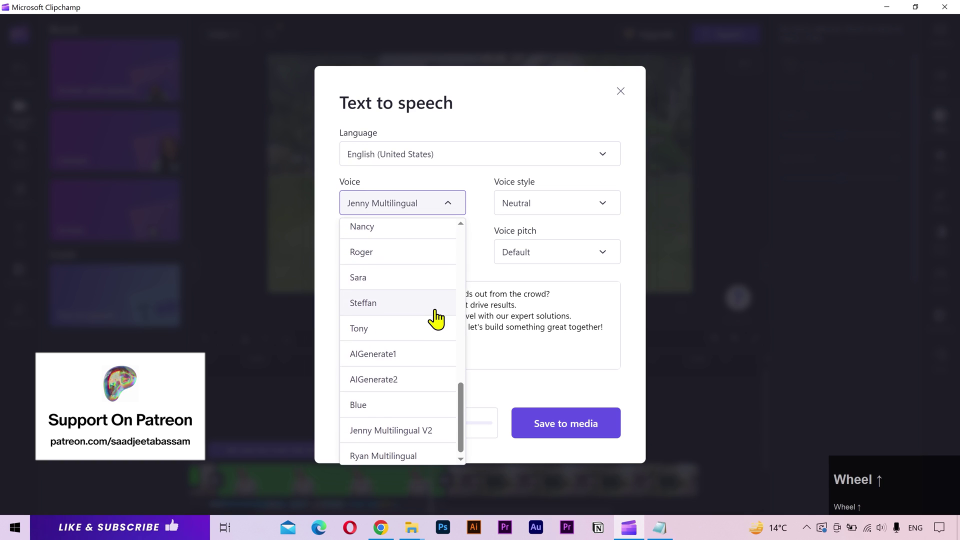
scroll("down", 3)
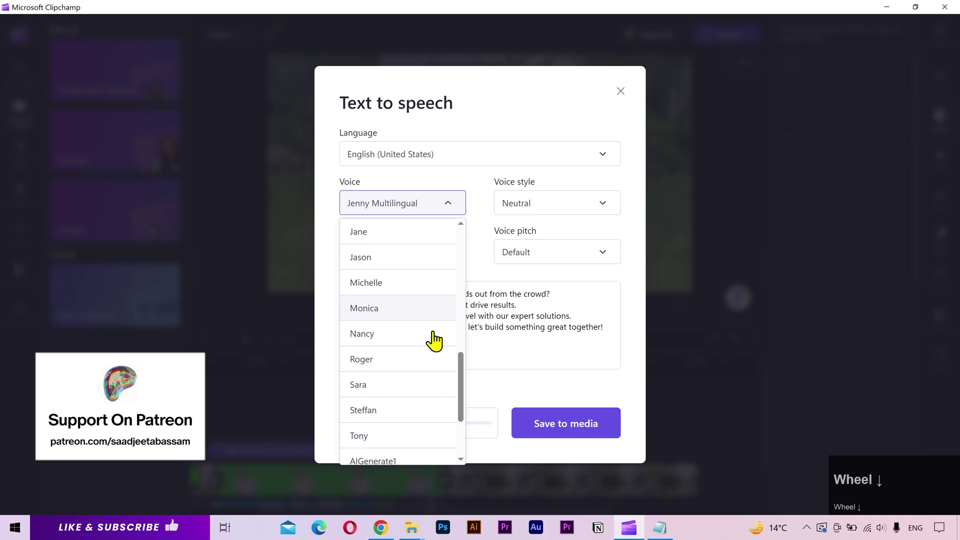
Set the voice style to Cheerful and speech speed to Fast, previewing the voiceover.
left_click(399, 389)
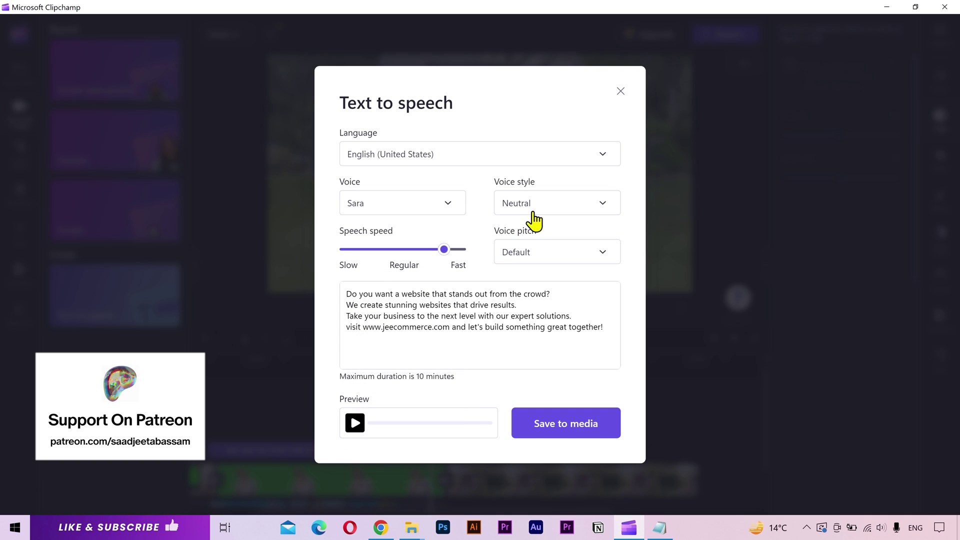
left_click(553, 201)
scroll("down", 3)
left_click(550, 260)
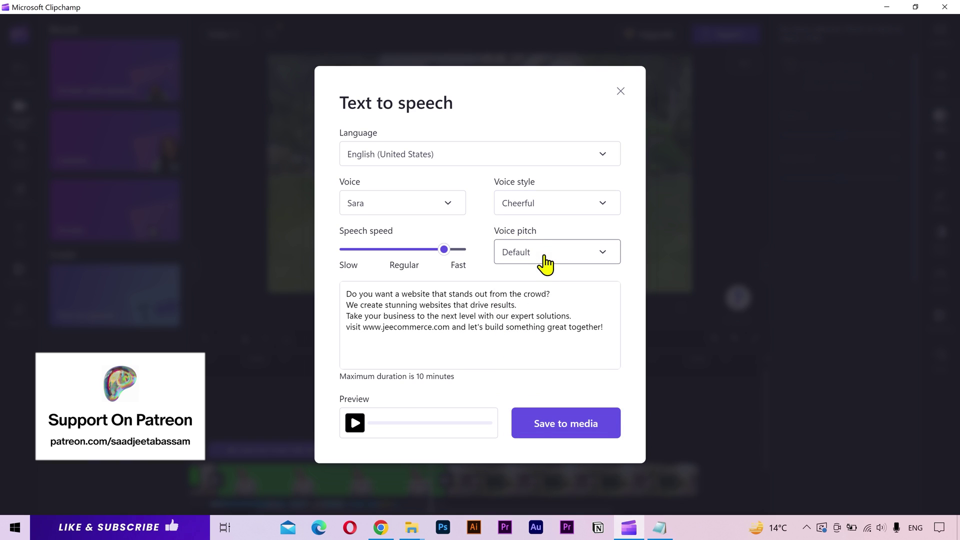
left_click(367, 428)
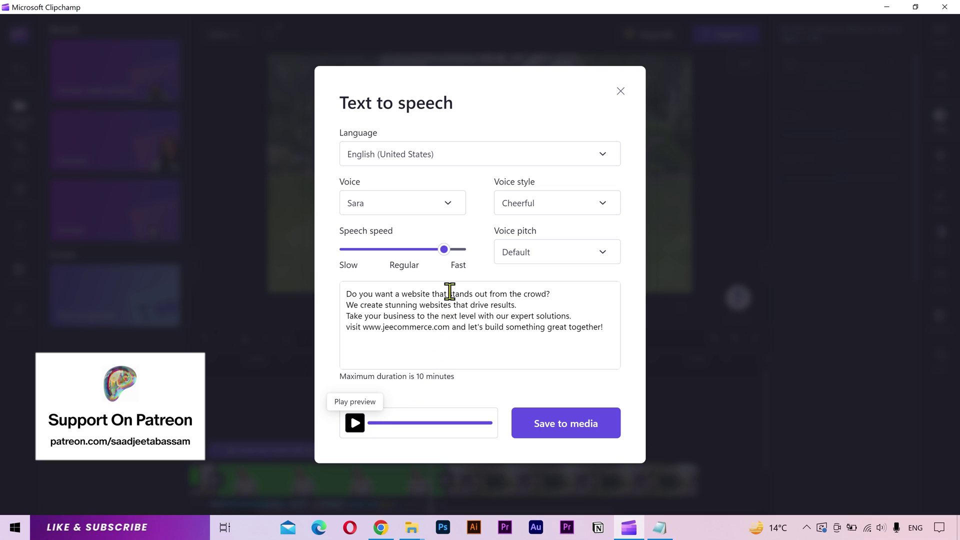
left_click(452, 263)
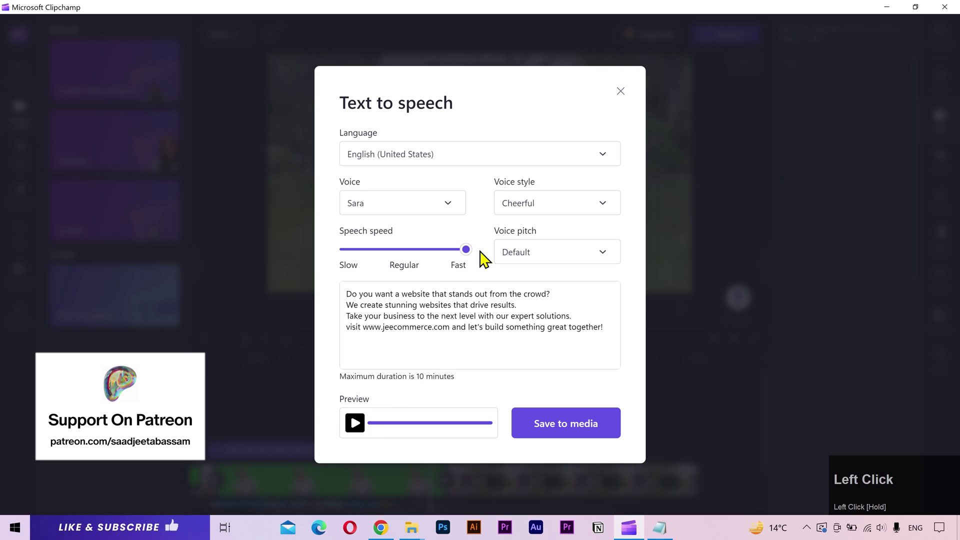
left_click(574, 258)
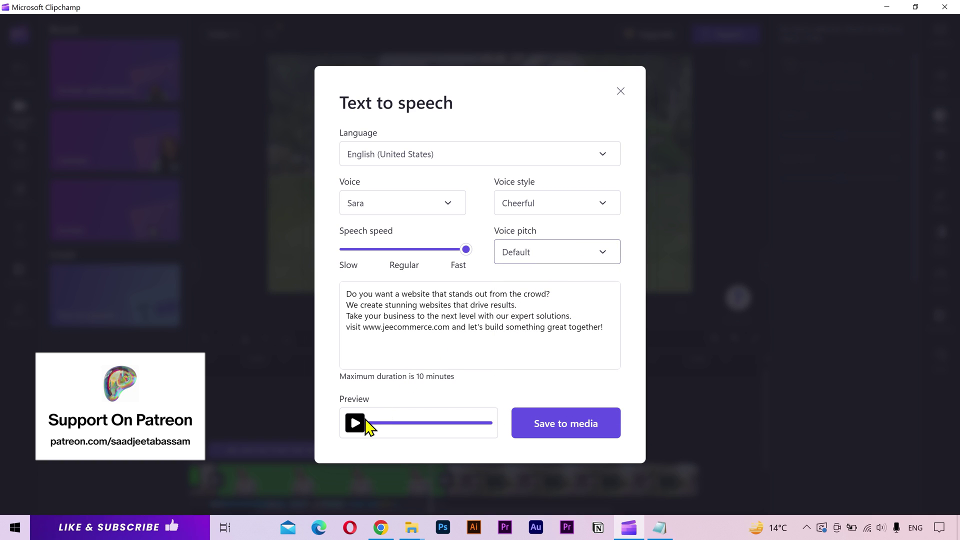
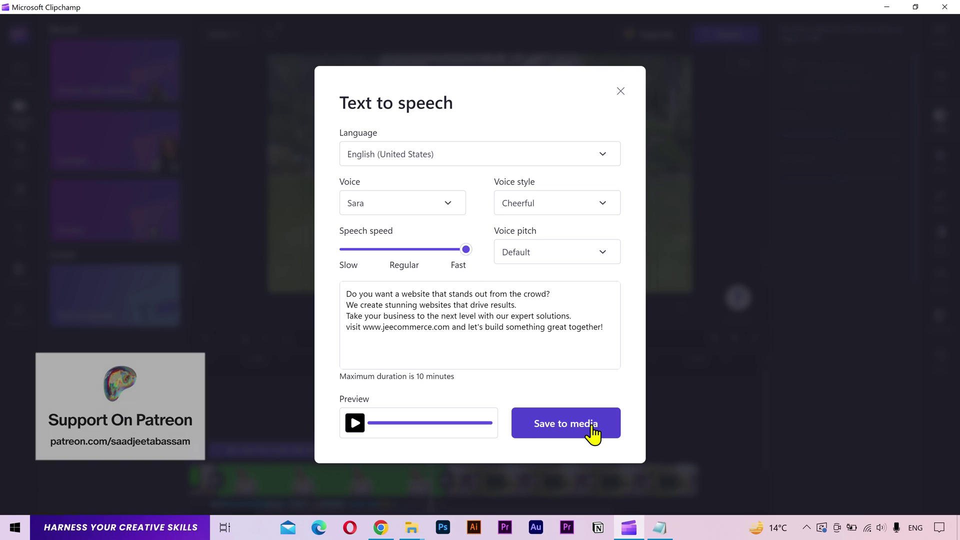
Save the cheerful Sara voiceover to project media and zoom in on the timeline.
left_click(598, 434)
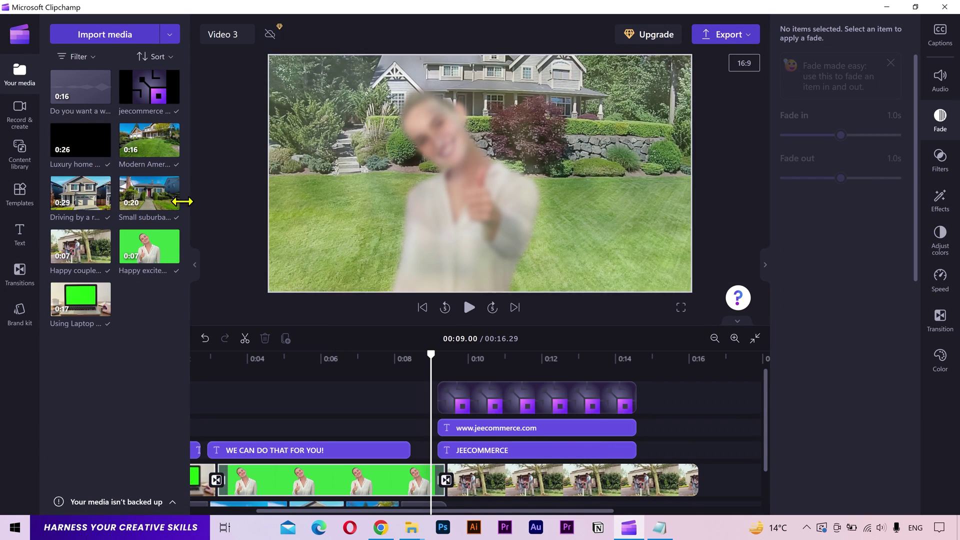
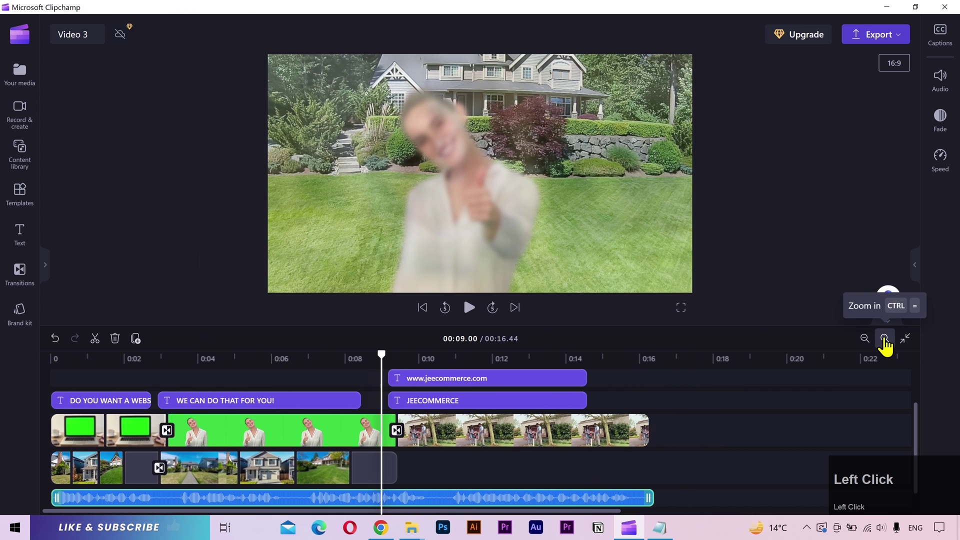
scroll("down", 3)
left_click(198, 350)
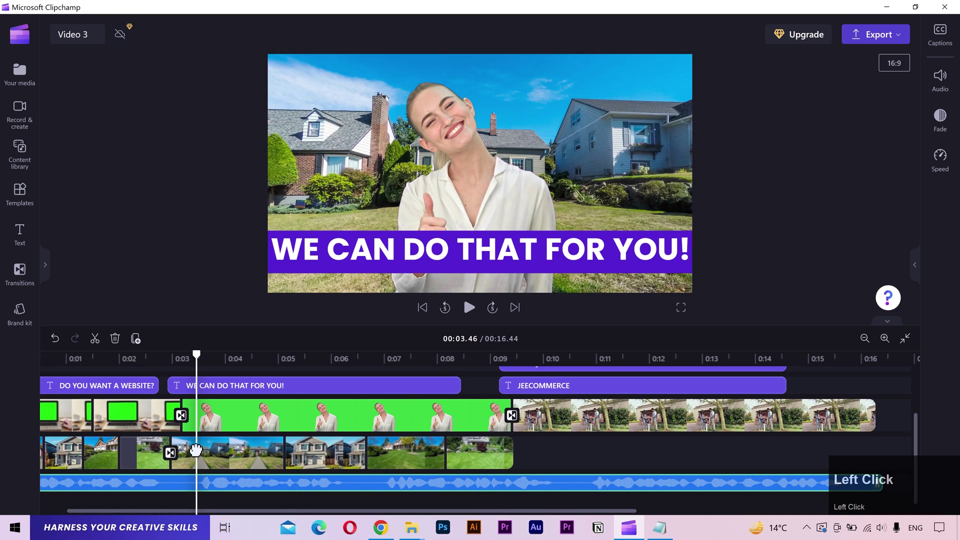
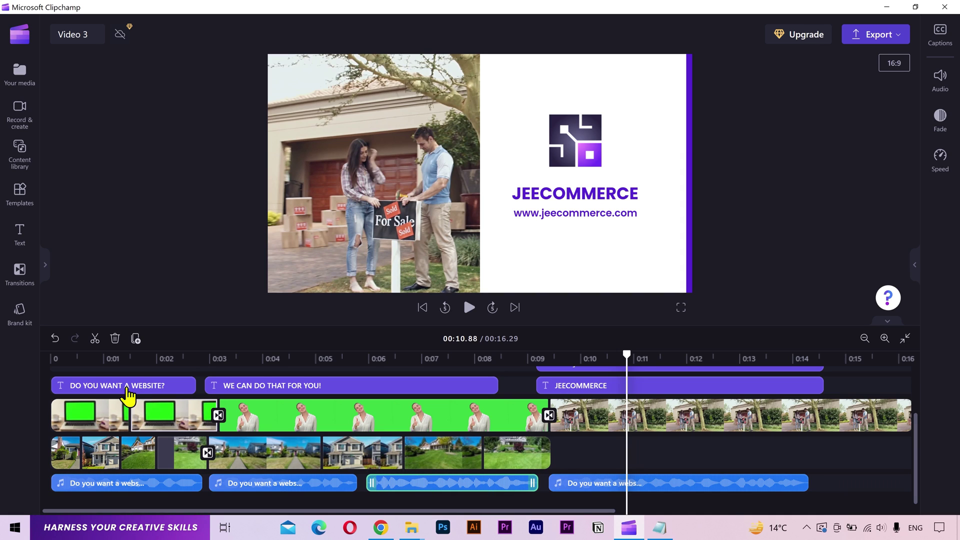
left_click_drag(91, 366, 861, 347)
left_click(861, 347)
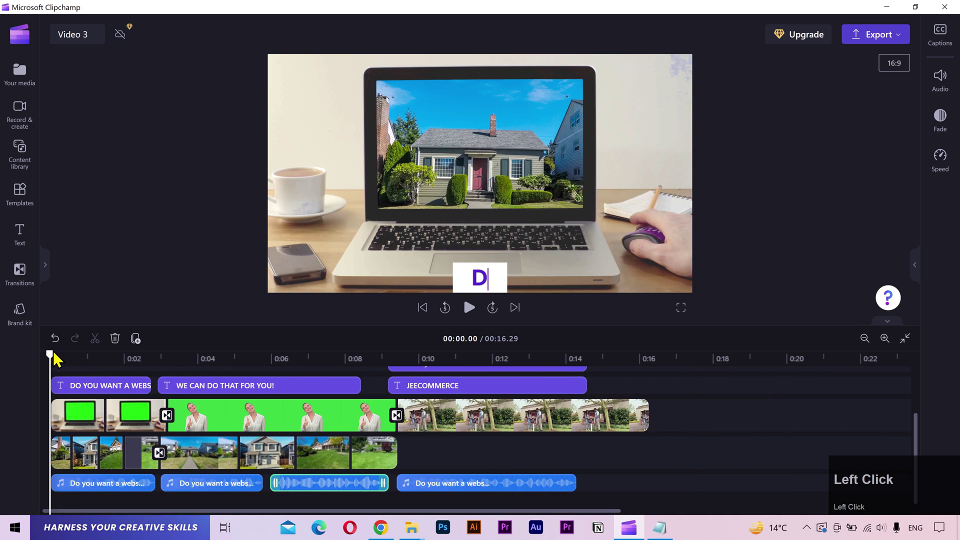
left_click(51, 354)
key("space")
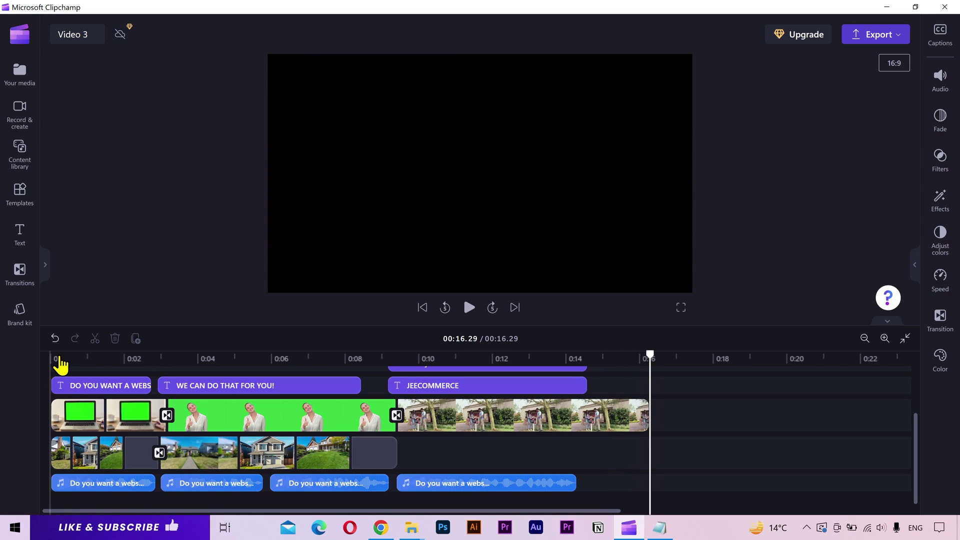
key("space")
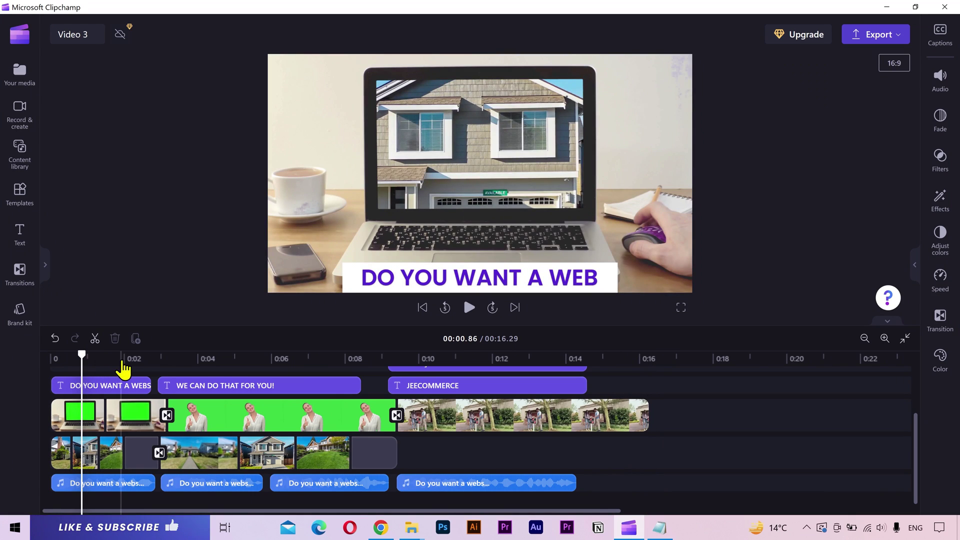
left_click(128, 370)
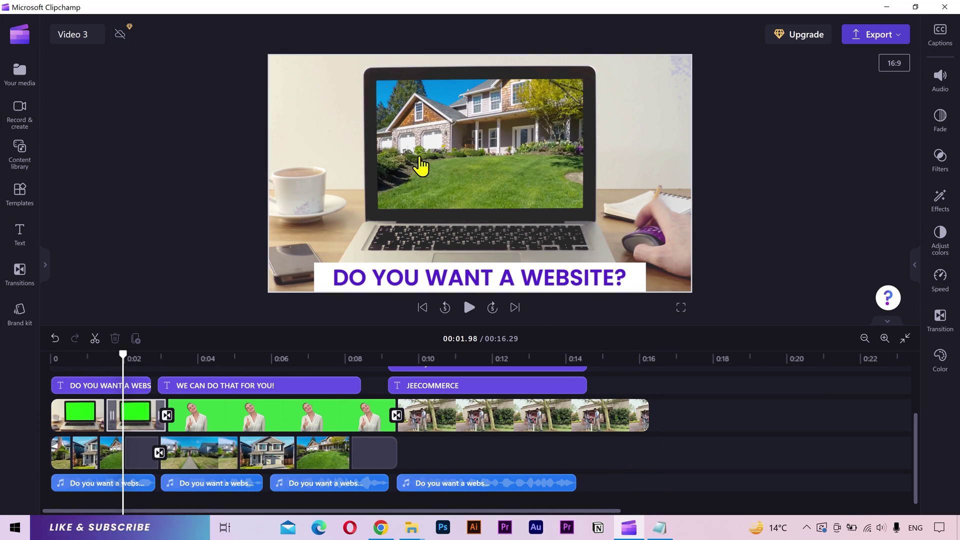
left_click(267, 371)
left_click(305, 368)
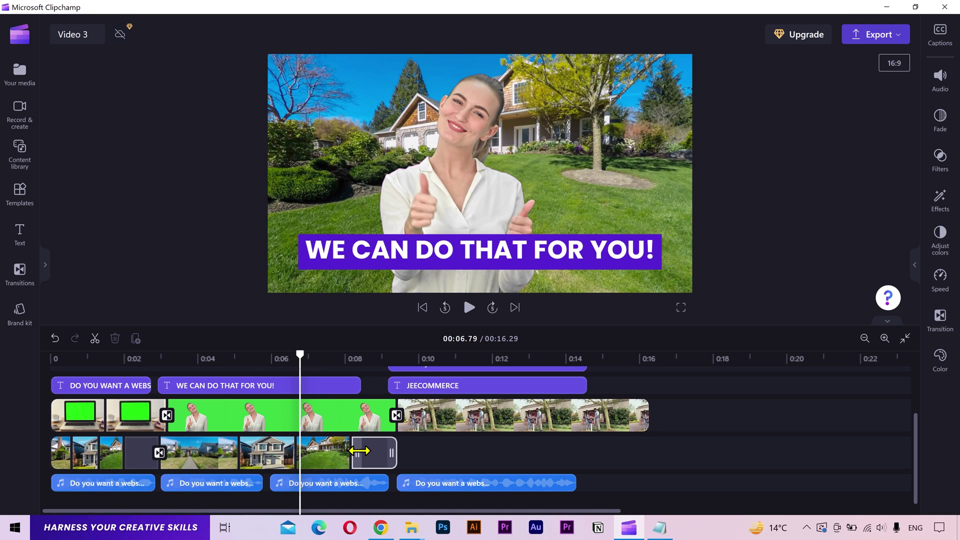
left_click(322, 430)
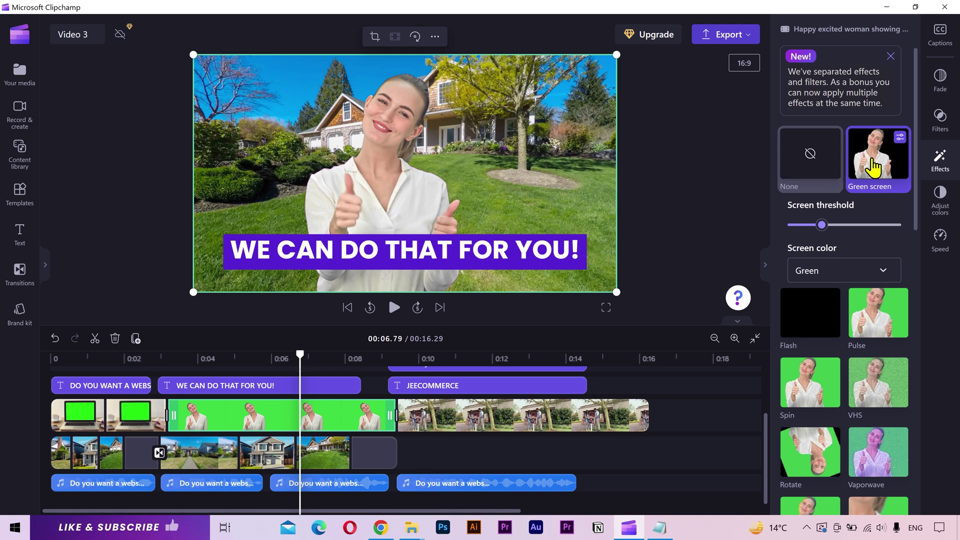
left_click(864, 277)
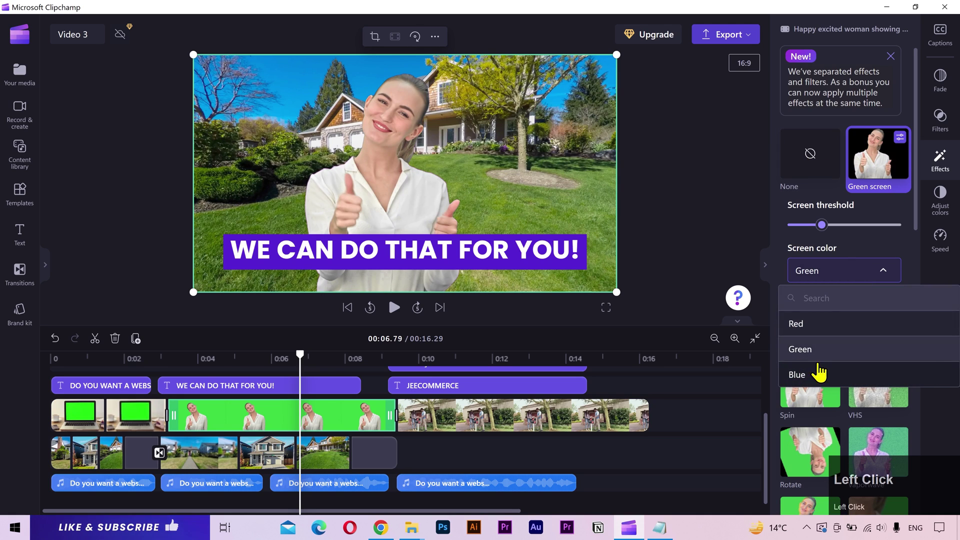
left_click(912, 249)
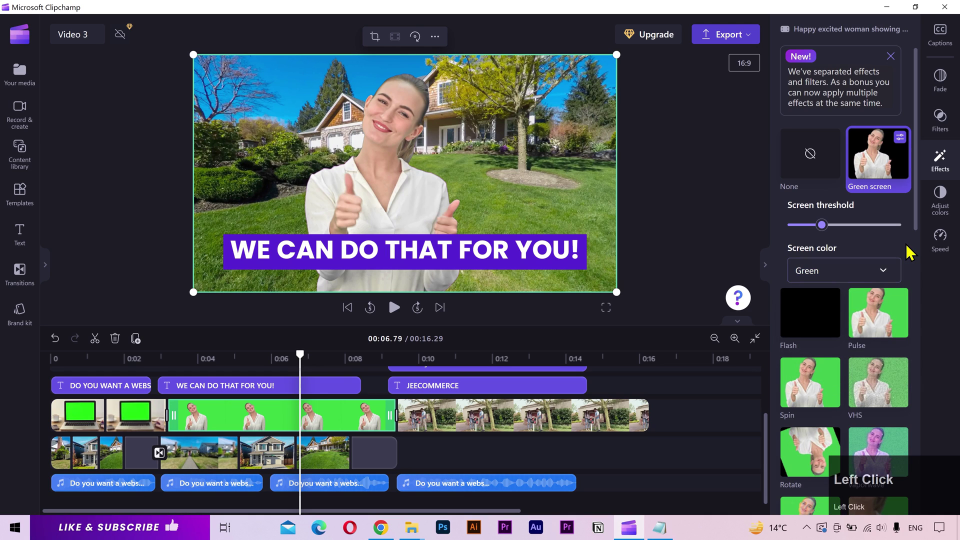
left_click(940, 170)
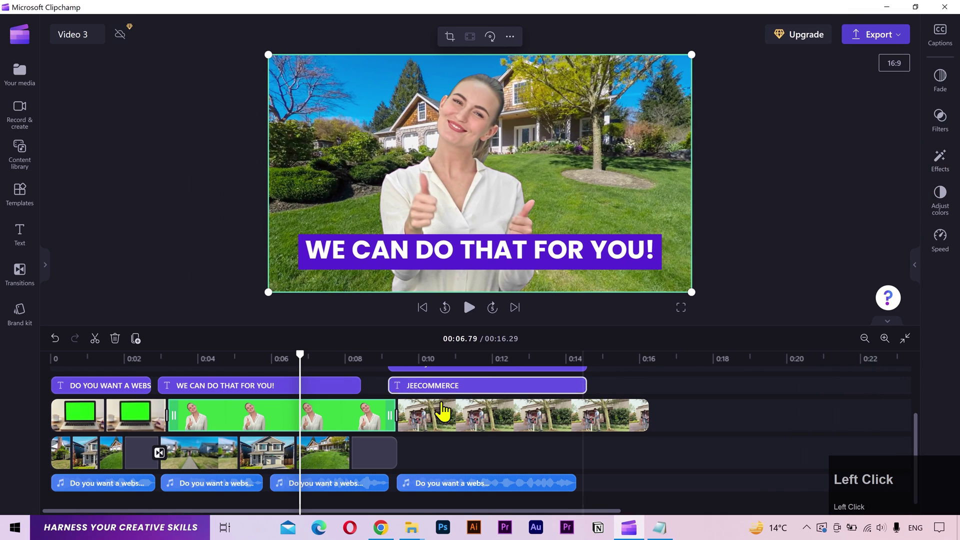
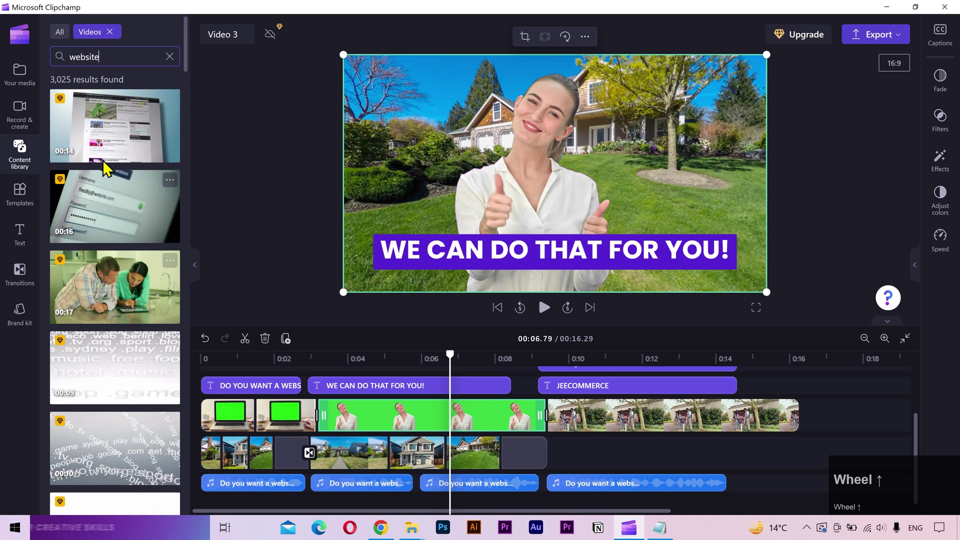
Scroll through the 'website' stock video results in the content library.
scroll("up", 3)
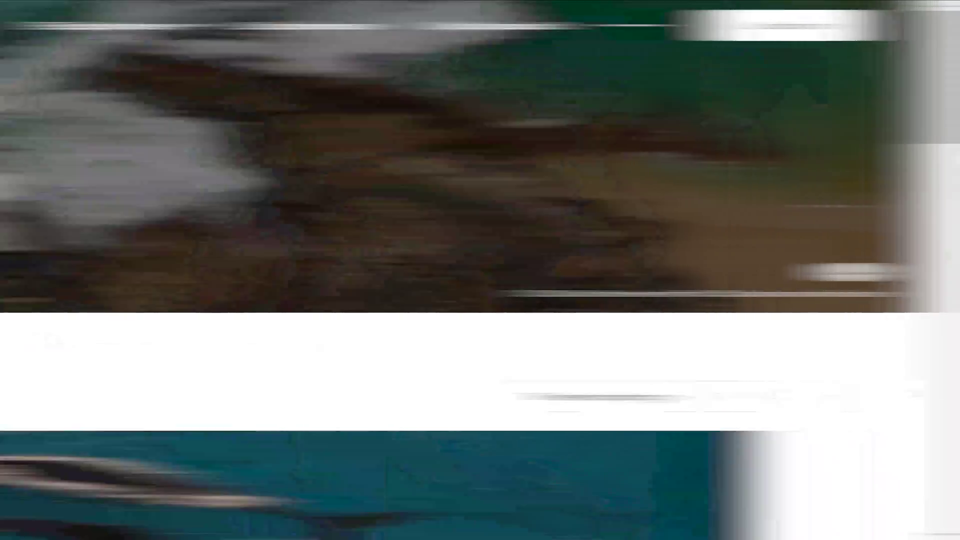
scroll("up", 3)
left_click(310, 225)
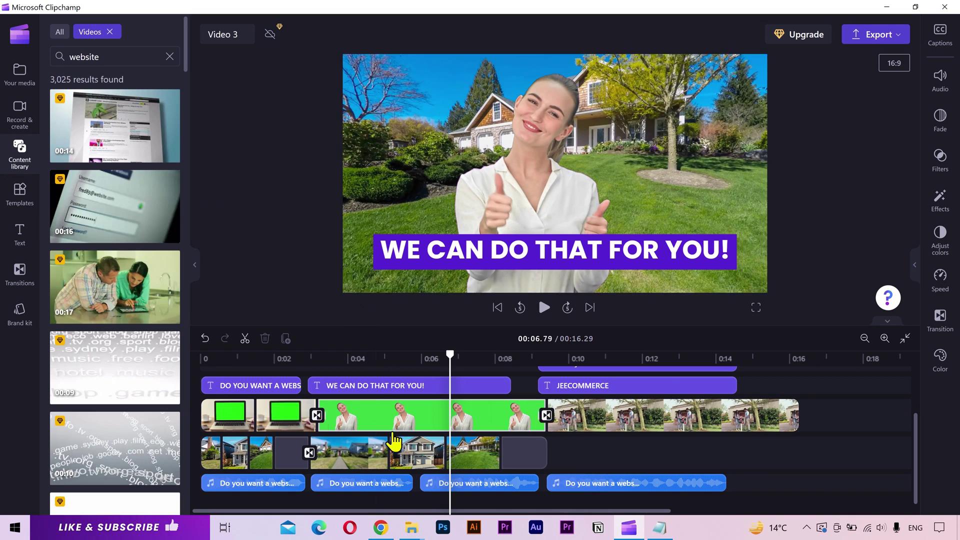
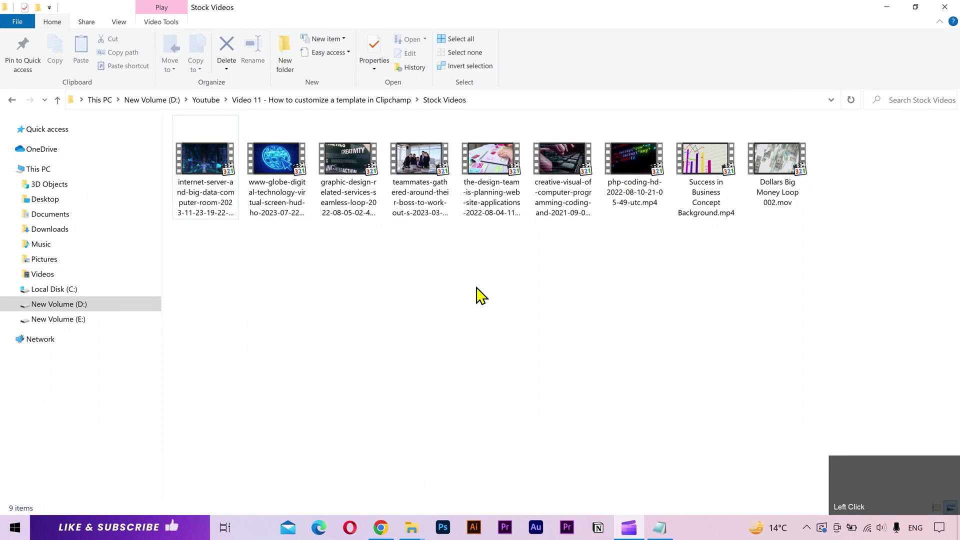
Import the nine Stock Videos clips into the Your media collection.
left_click(483, 280)
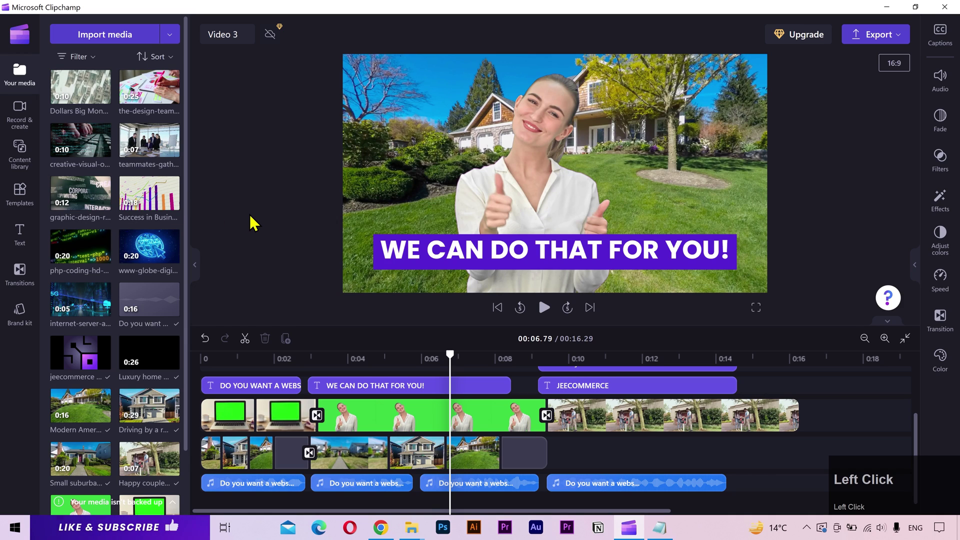
Place the digital globe clip at the start of the background video track.
left_click_drag(217, 366, 212, 472)
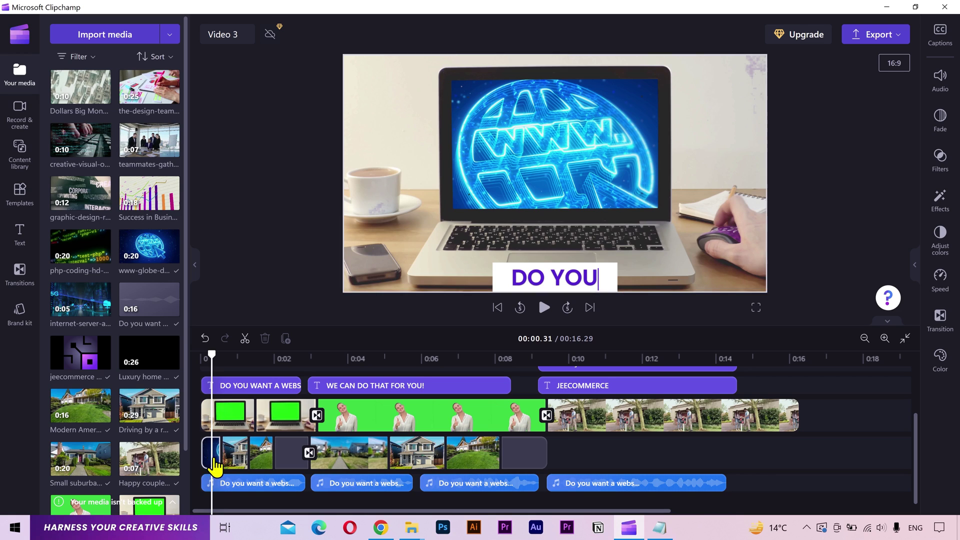
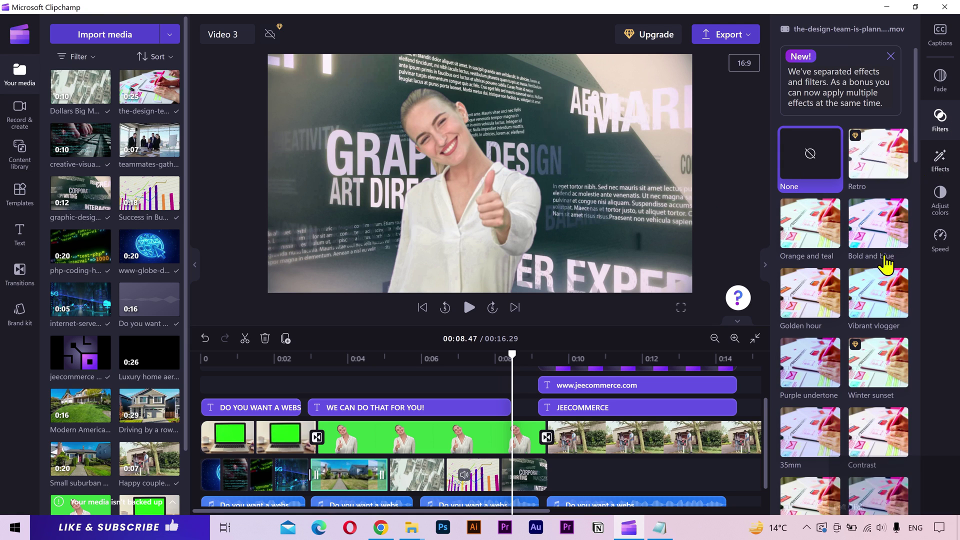
Select the graphic design clip on the background track with Filters shown.
left_click(869, 318)
scroll("down", 3)
scroll("down", 3)
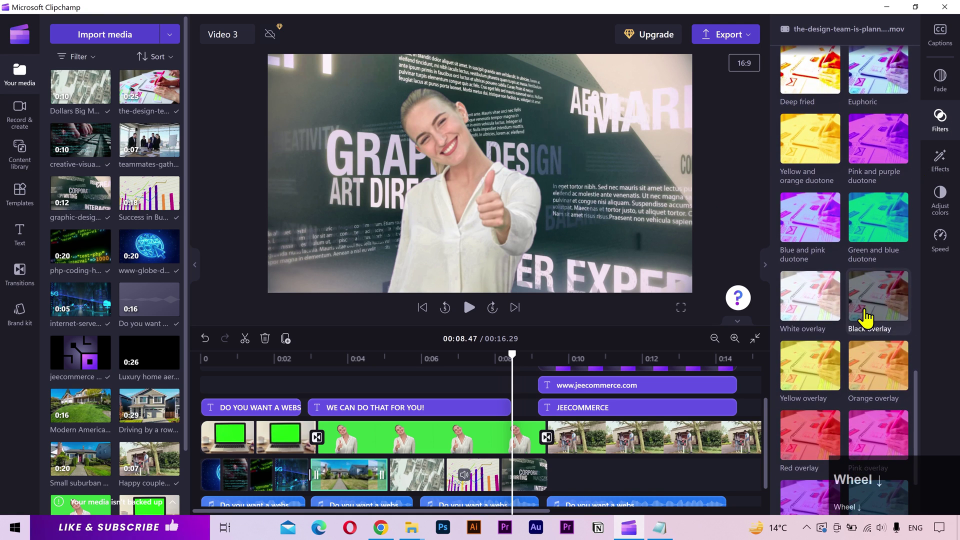
scroll("down", 3)
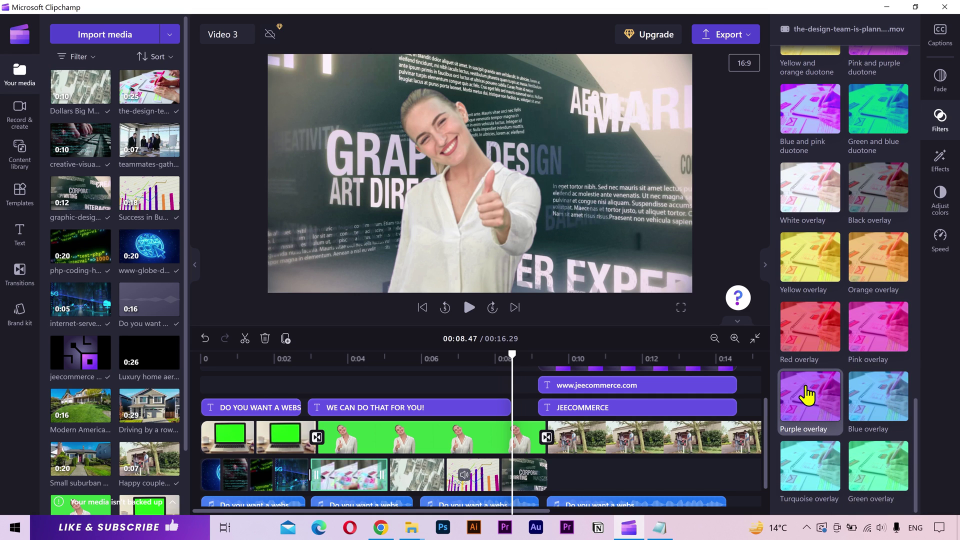
scroll("down", 3)
left_click(523, 498)
Apply the Purple overlay filter to the graphic design background clip.
scroll("down", 3)
scroll("down", 3)
scroll("down", 3)
scroll("up", 3)
scroll("down", 3)
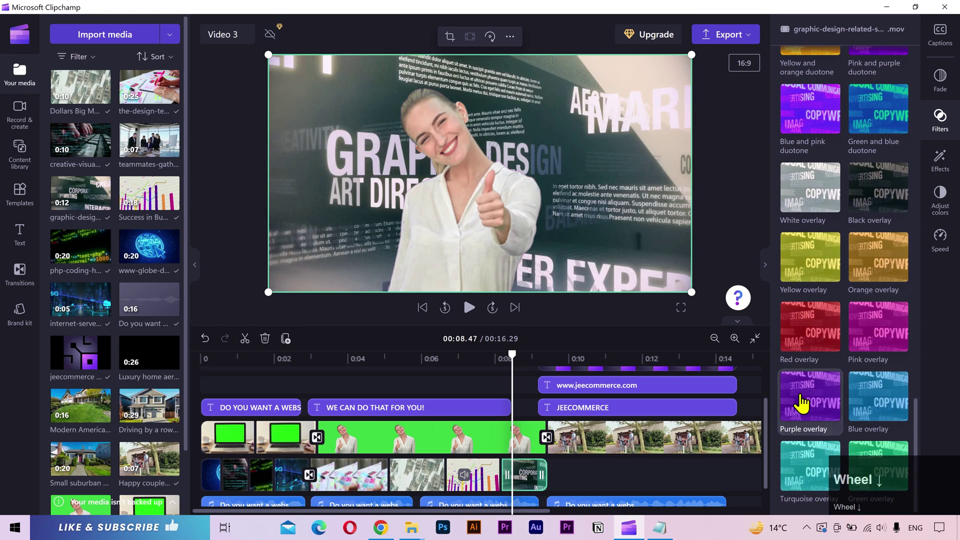
double_click(805, 403)
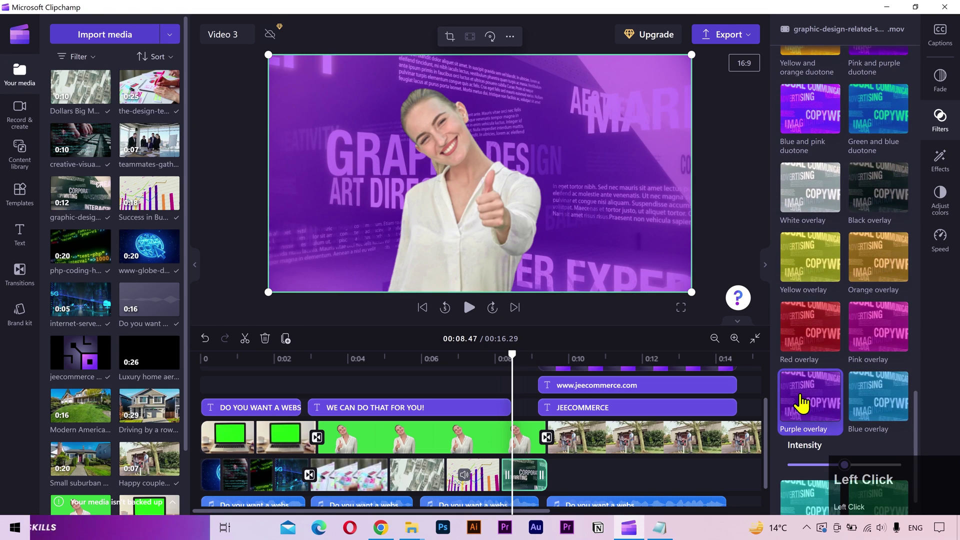
In Adjust colors, lower saturation, raise exposure and contrast, cool the temperature.
left_click(942, 206)
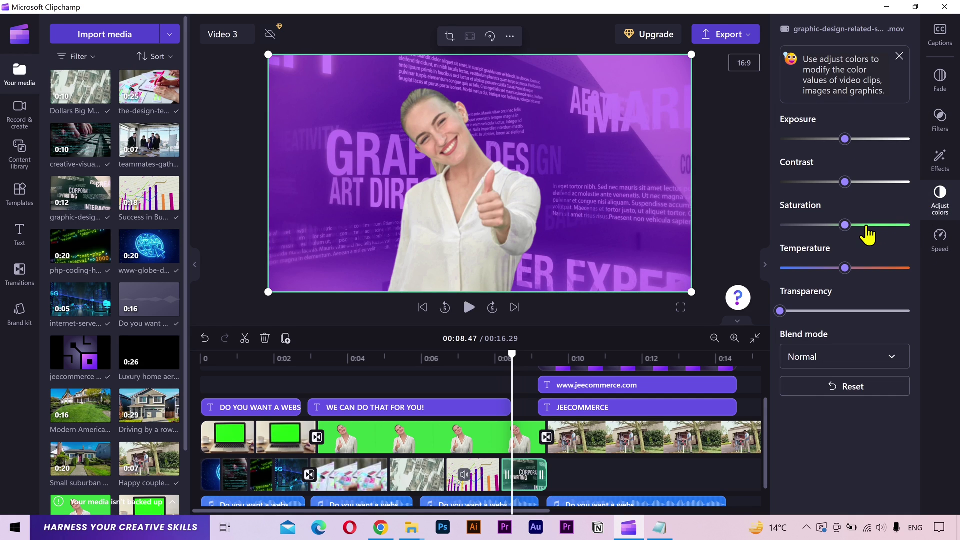
left_click_drag(852, 236, 807, 239)
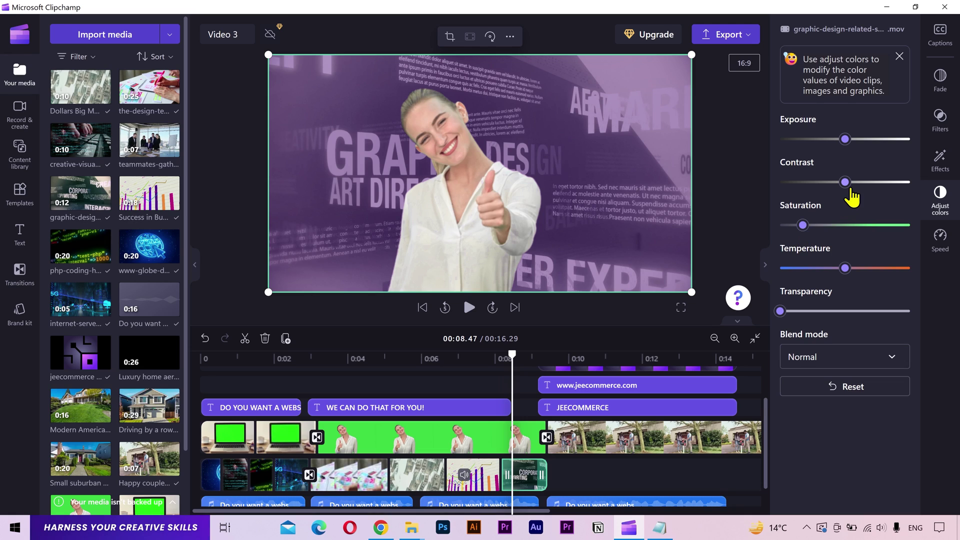
left_click_drag(858, 191, 864, 193)
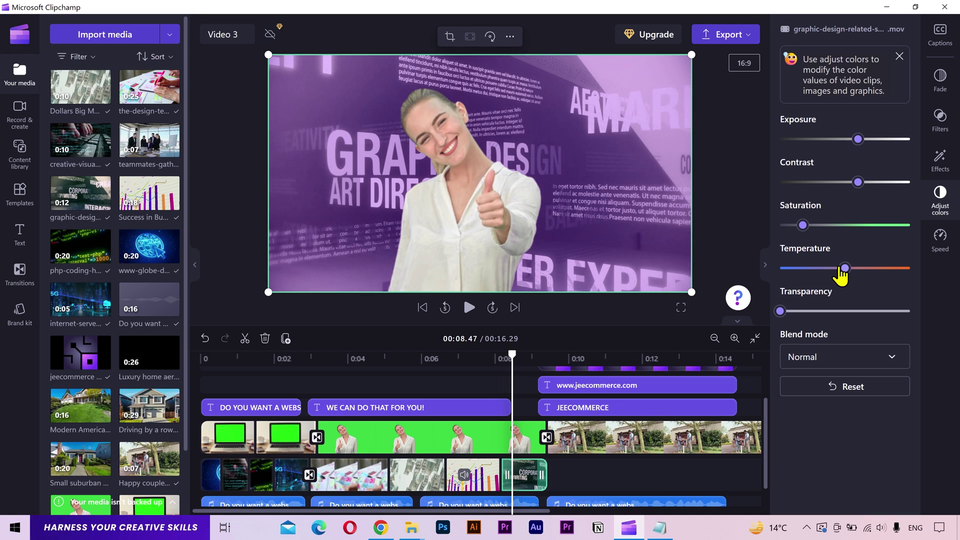
left_click_drag(844, 278, 843, 277)
left_click(945, 203)
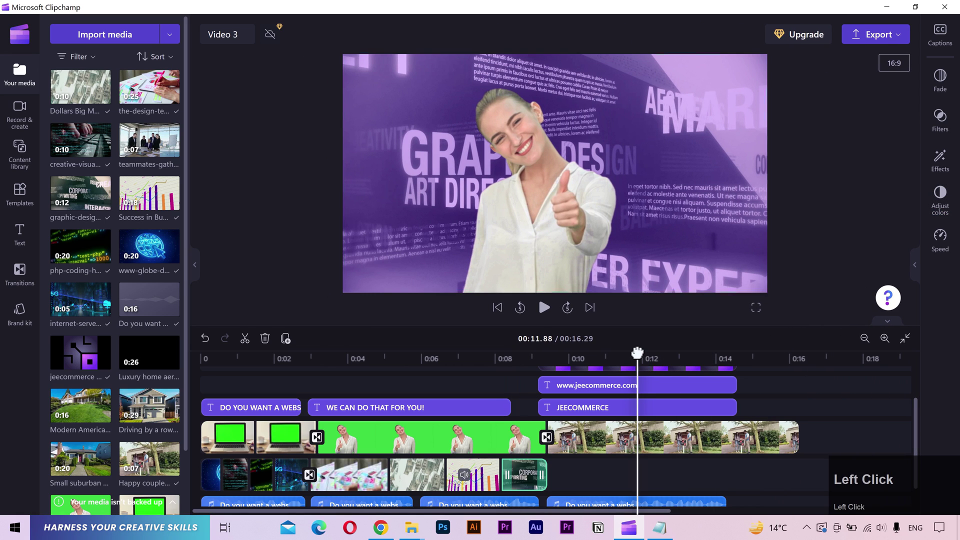
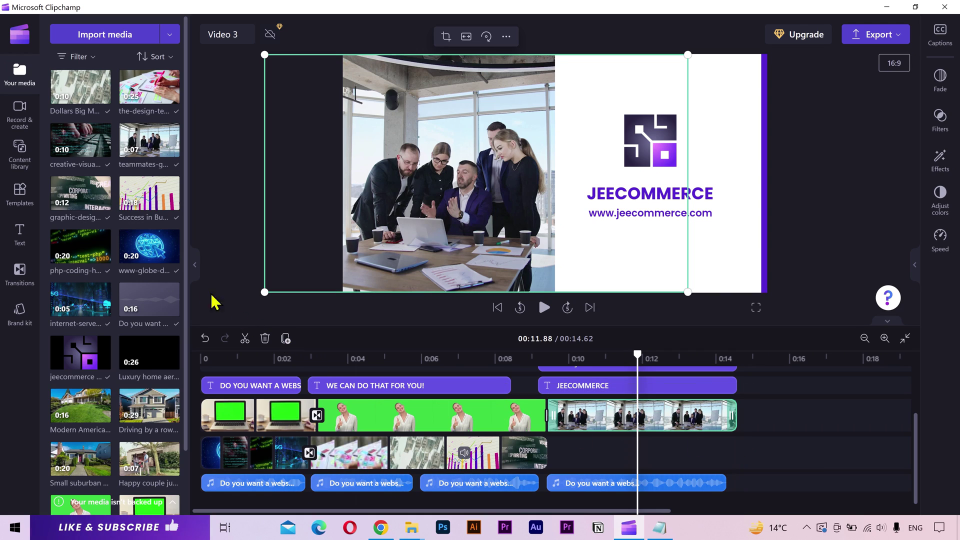
Trim the closing team clip so the project runs 00:14.62.
scroll("down", 3)
Search free-to-use music for 'business' and preview Inspiring Business Marketing.
left_click(20, 170)
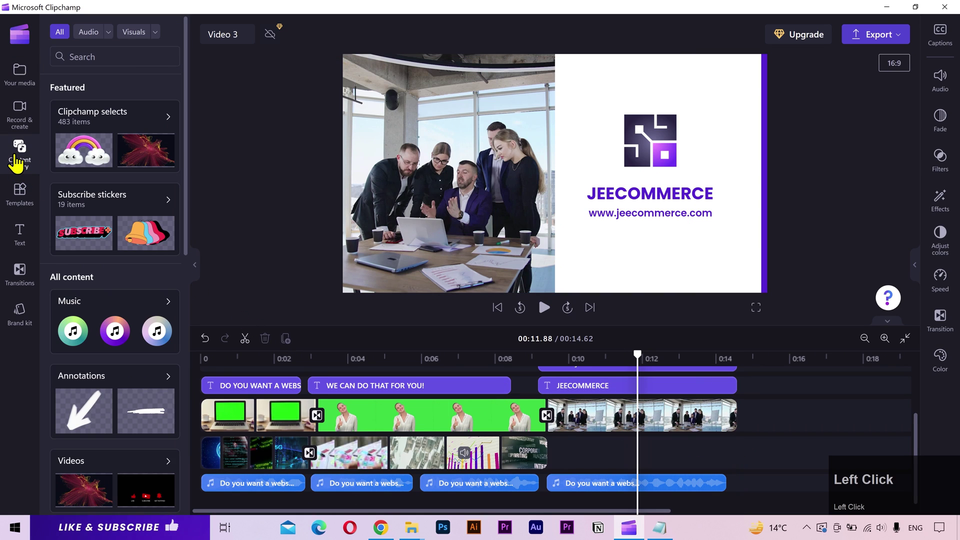
left_click(152, 308)
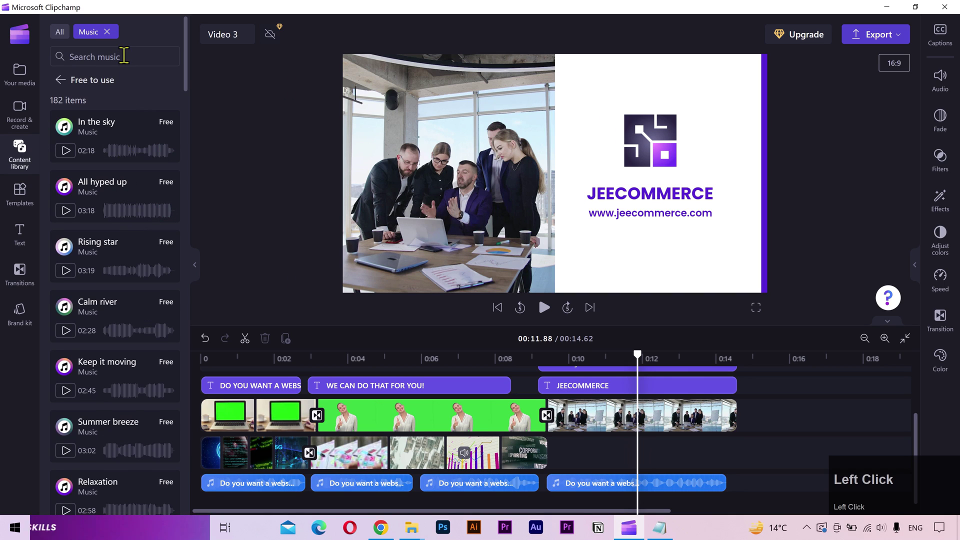
type("busines")
key("Return")
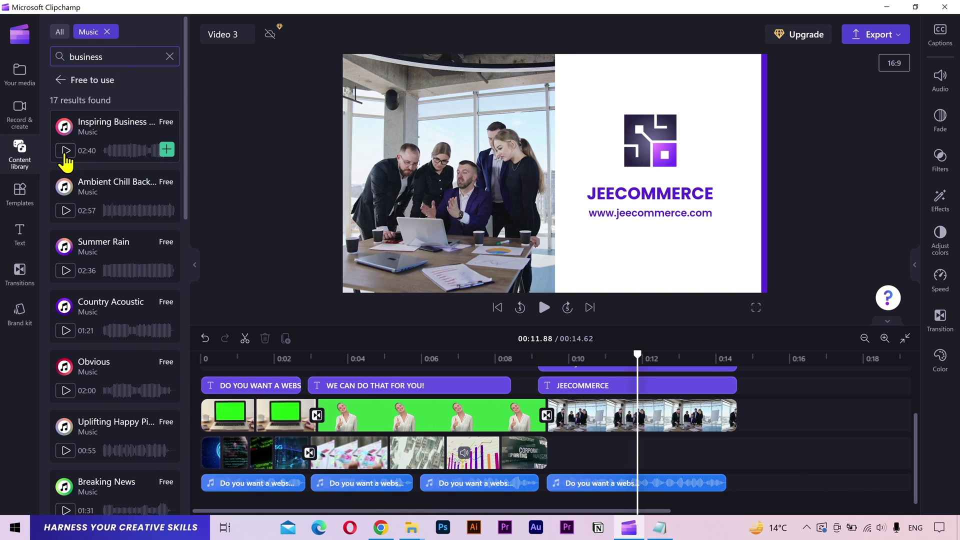
key("Return")
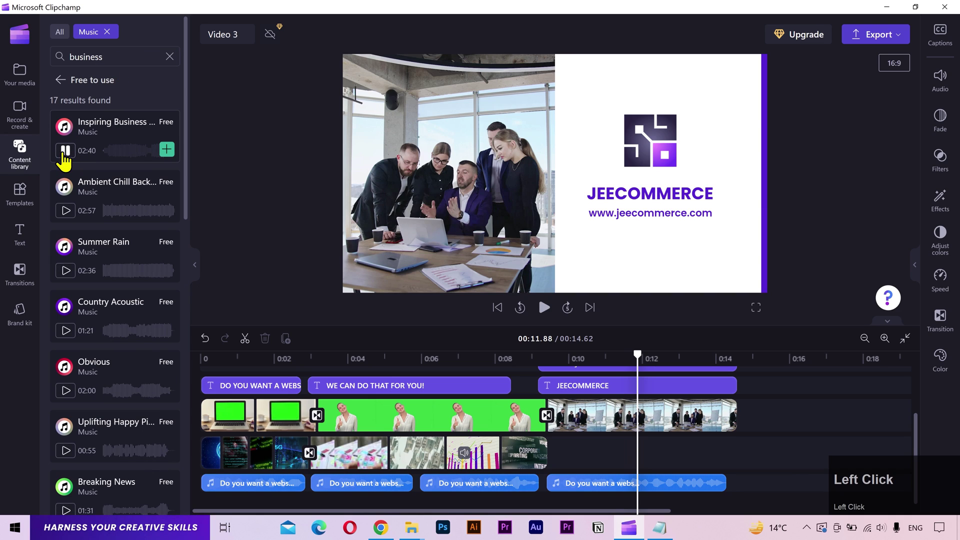
left_click(70, 161)
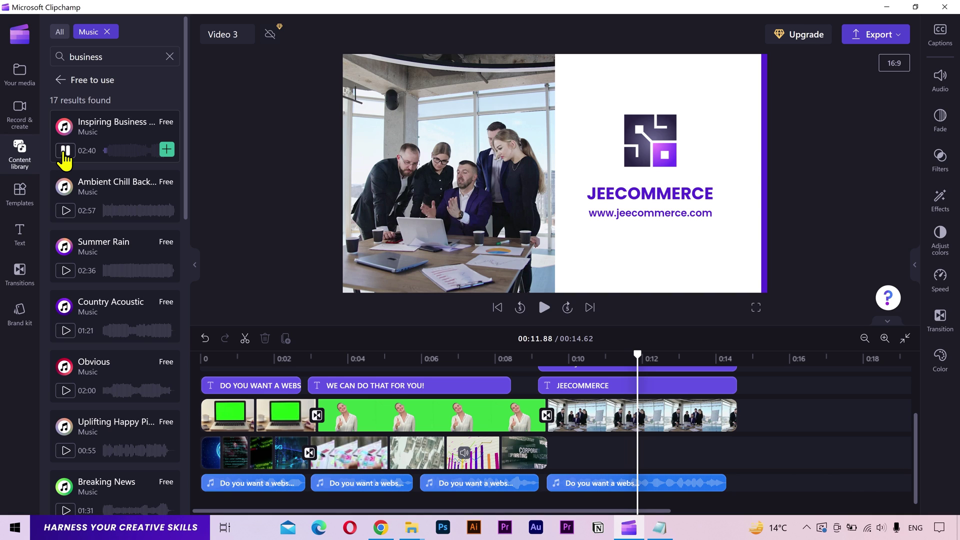
Add Inspiring Business Marketing as a new audio layer beneath the voiceover.
left_click_drag(68, 161, 248, 467)
scroll("down", 3)
left_click_drag(293, 493, 282, 492)
left_click(868, 343)
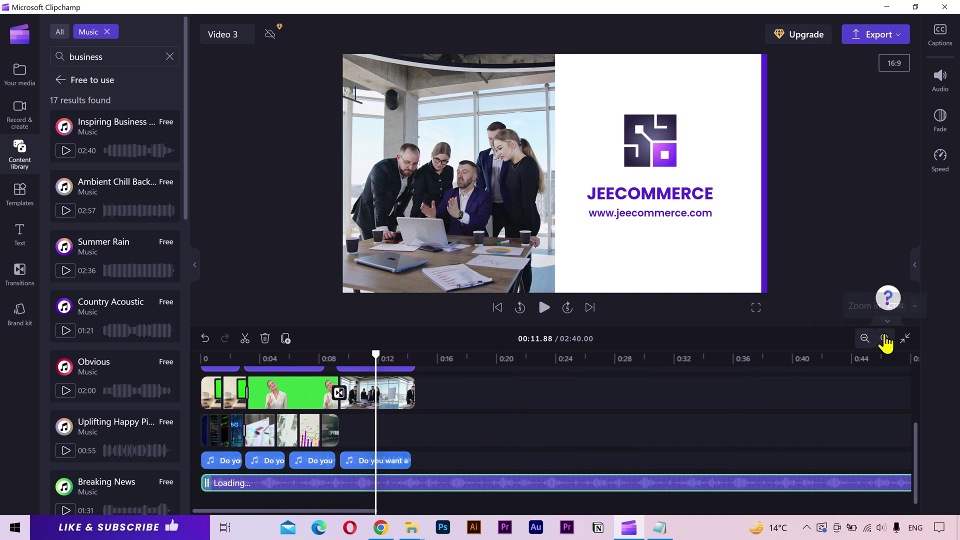
Split the background music at the video's end and select the leftover part.
left_click(895, 343)
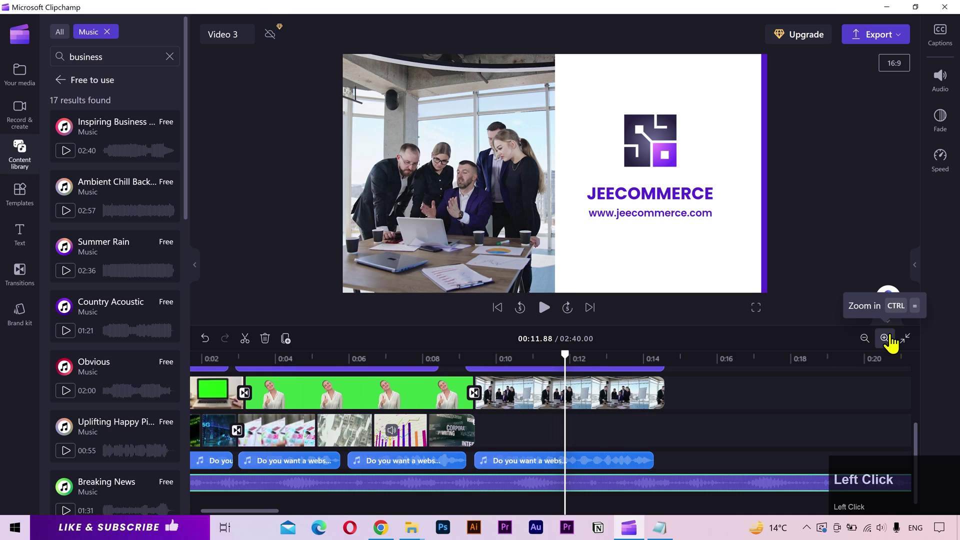
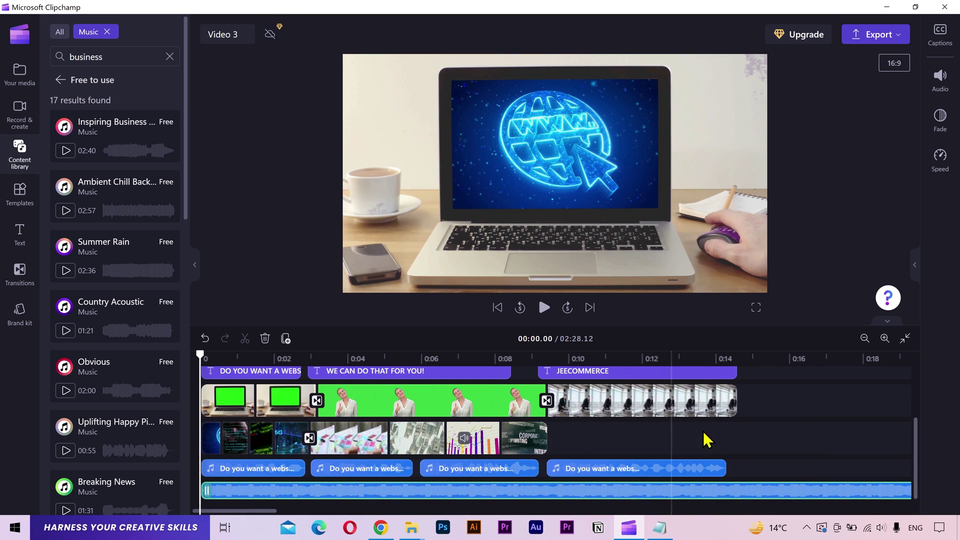
left_click(756, 371)
scroll("down", 3)
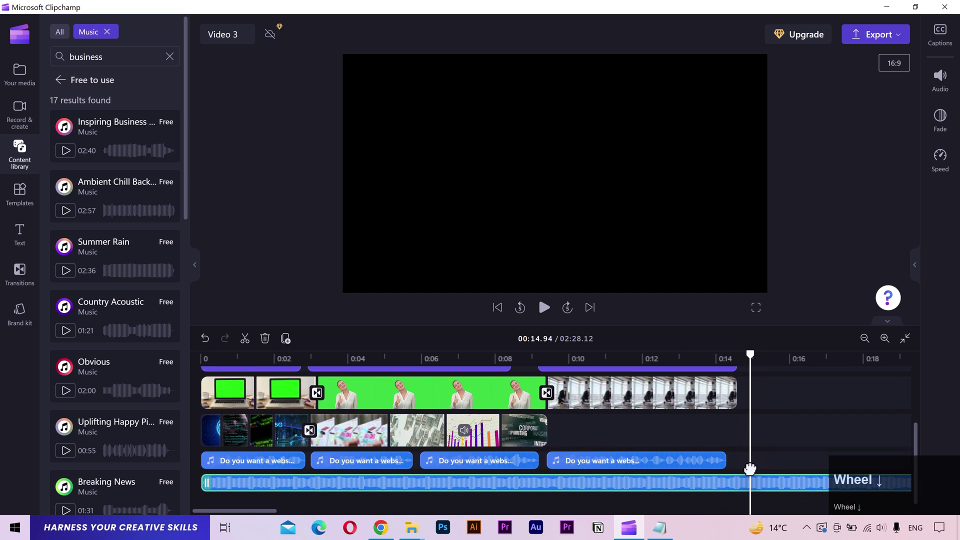
left_click(761, 493)
key("s")
left_click(776, 493)
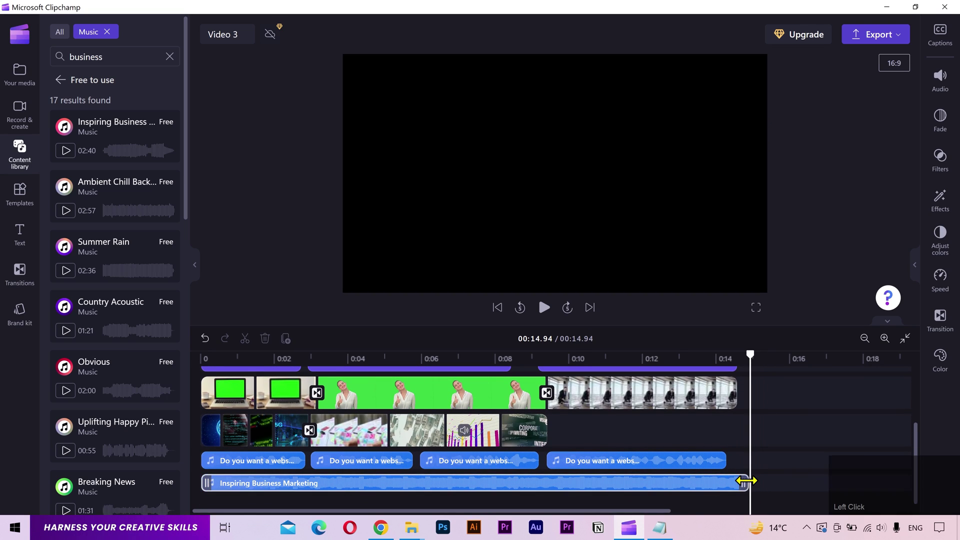
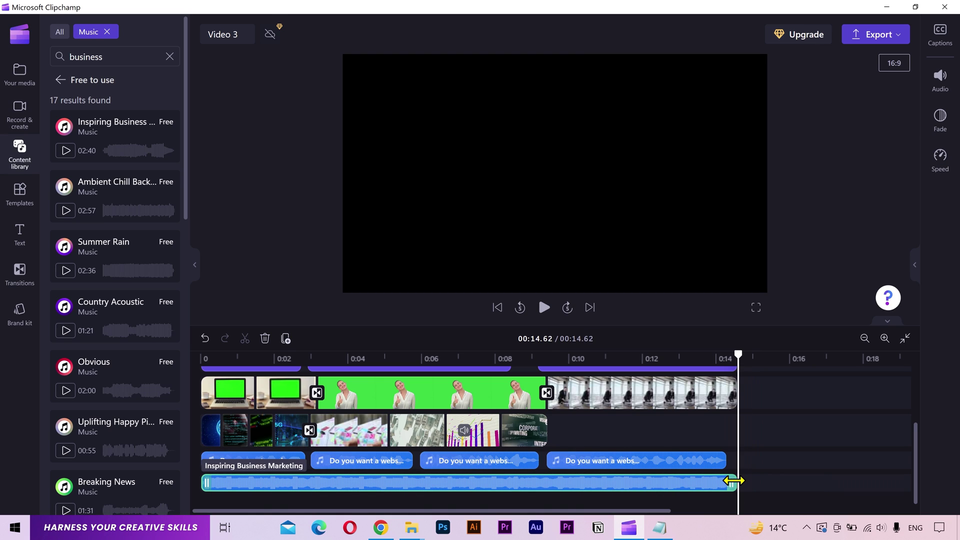
Trim the music so it ends with the last clip at 14.62 seconds.
left_click_drag(295, 370, 824, 149)
left_click(941, 132)
left_click(842, 138)
left_click_drag(843, 137, 817, 181)
left_click(947, 126)
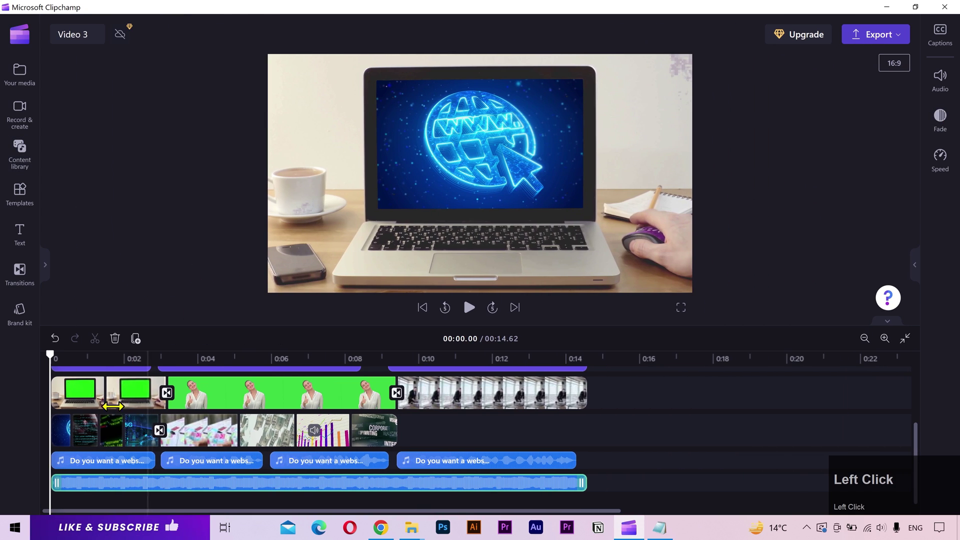
Export Video 3 as an MP4 and open the downloaded file to play it.
scroll("up", 3)
scroll("up", 3)
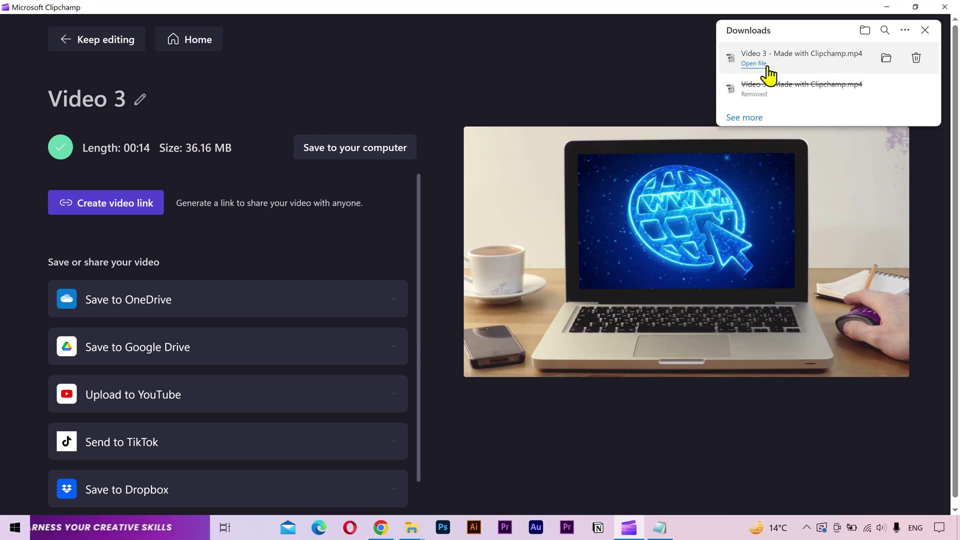
double_click(767, 74)
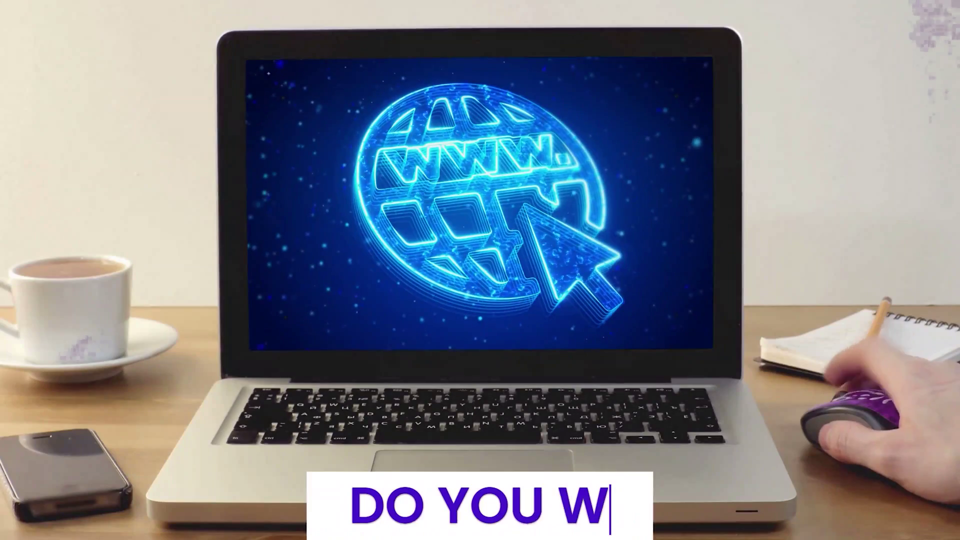